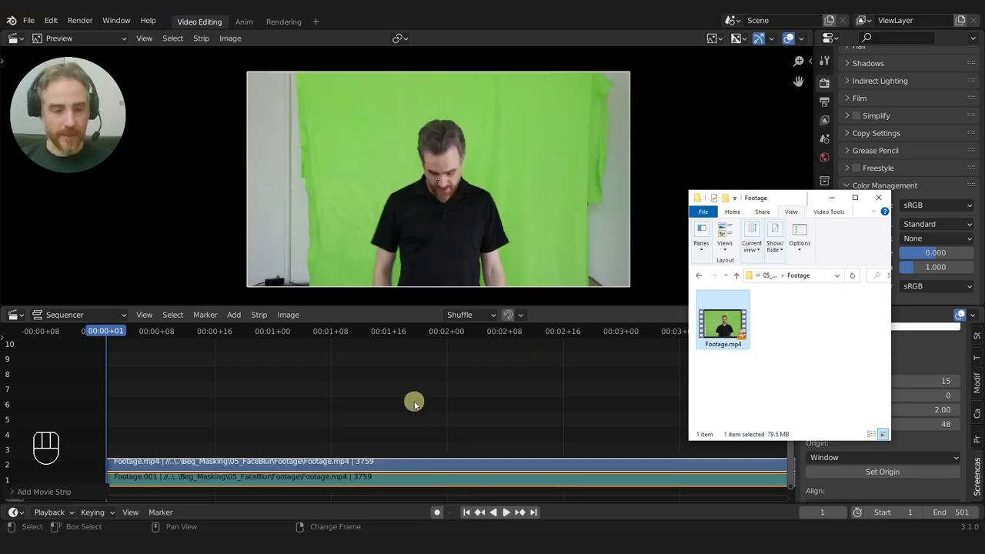
Delete the extra Footage.mp4 strips so only a single green-screen video strip remains
click(389, 410)
key(x)
drag(387, 447, 405, 490)
key(x)
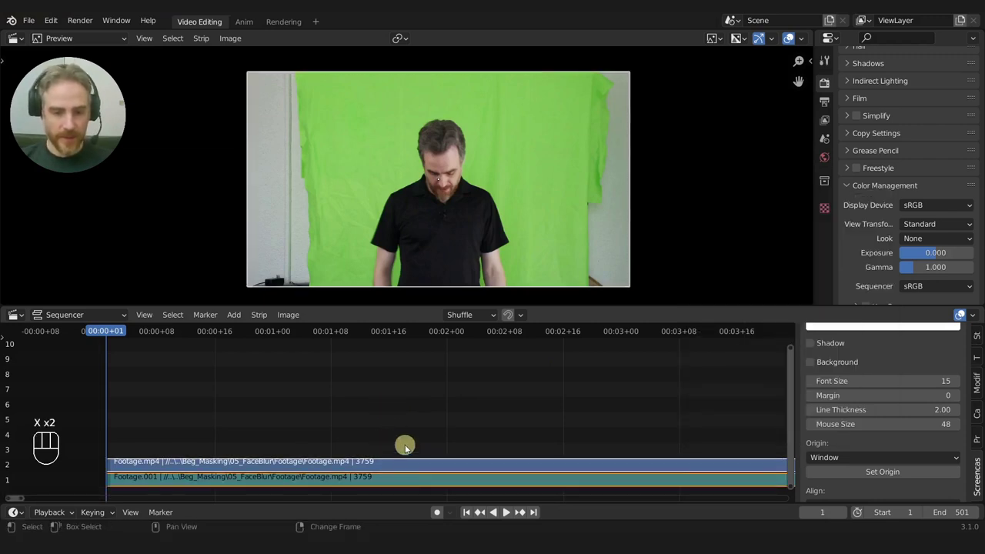
key(x)
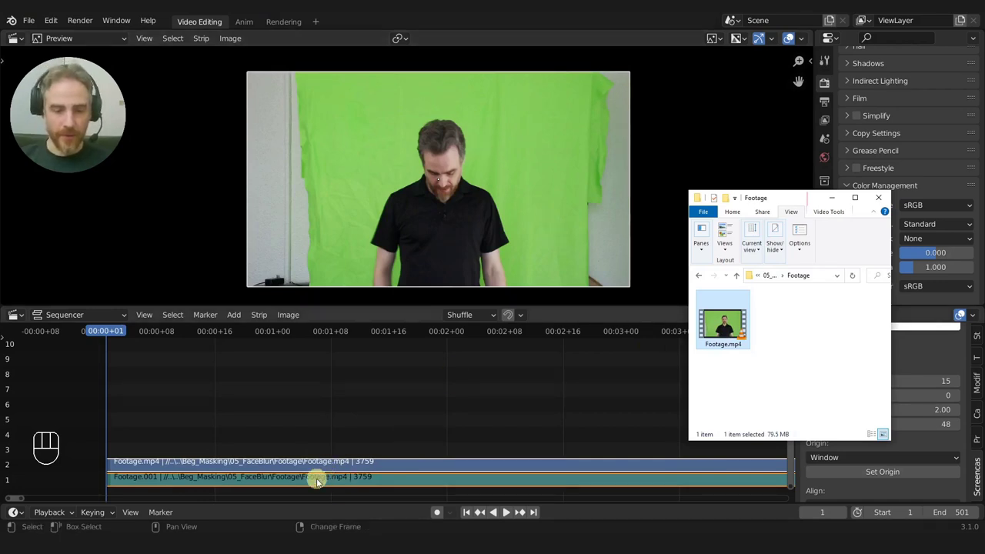
click(319, 483)
key(x)
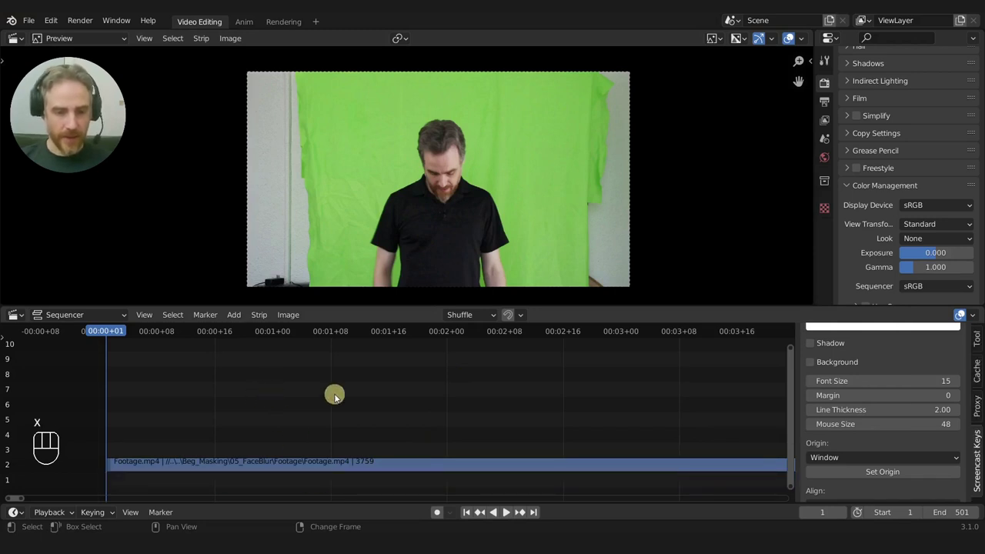
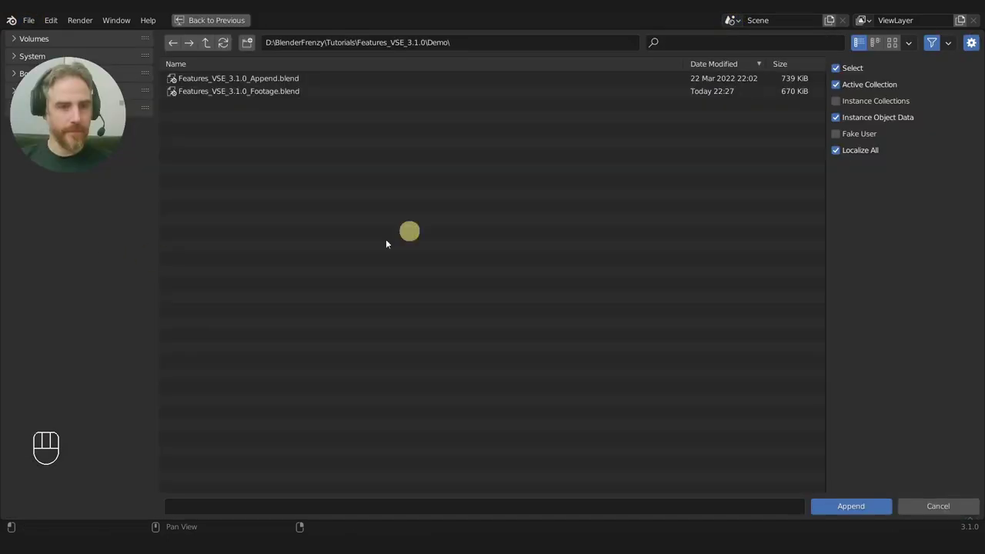
Append the Scene from Features_VSE_3.1.0_Append.blend and switch to the new Scene.001
double_click(250, 88)
click(185, 216)
drag(187, 213, 187, 208)
click(195, 87)
drag(198, 83, 212, 81)
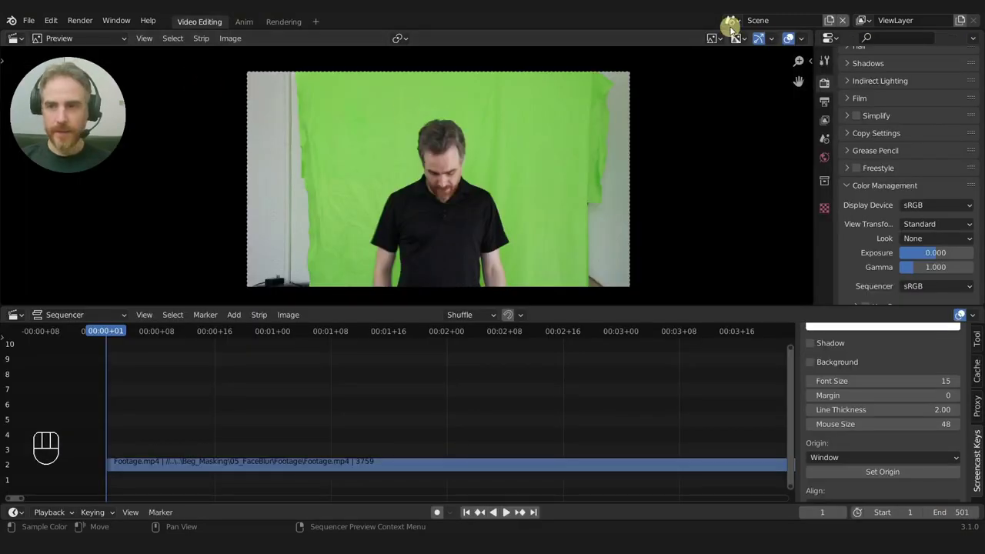
click(733, 27)
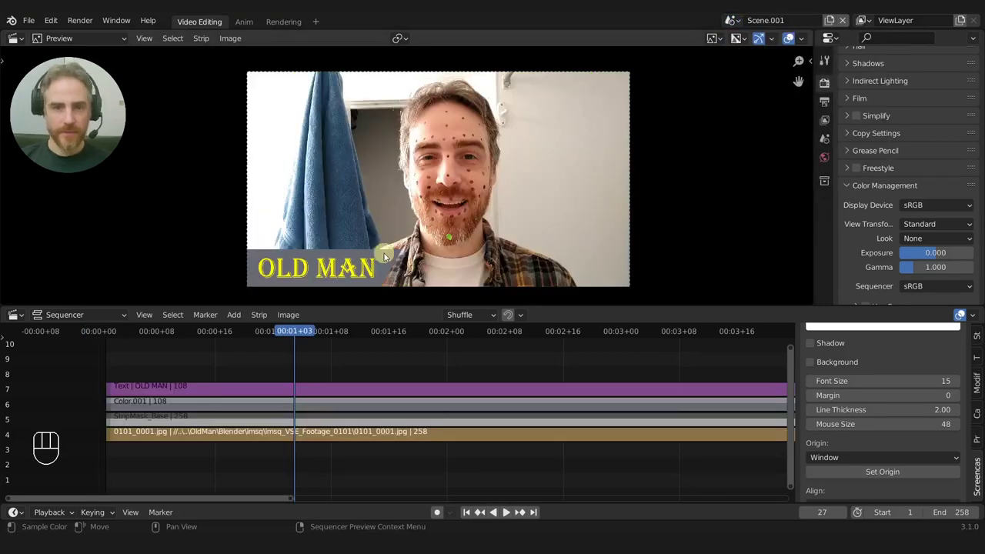
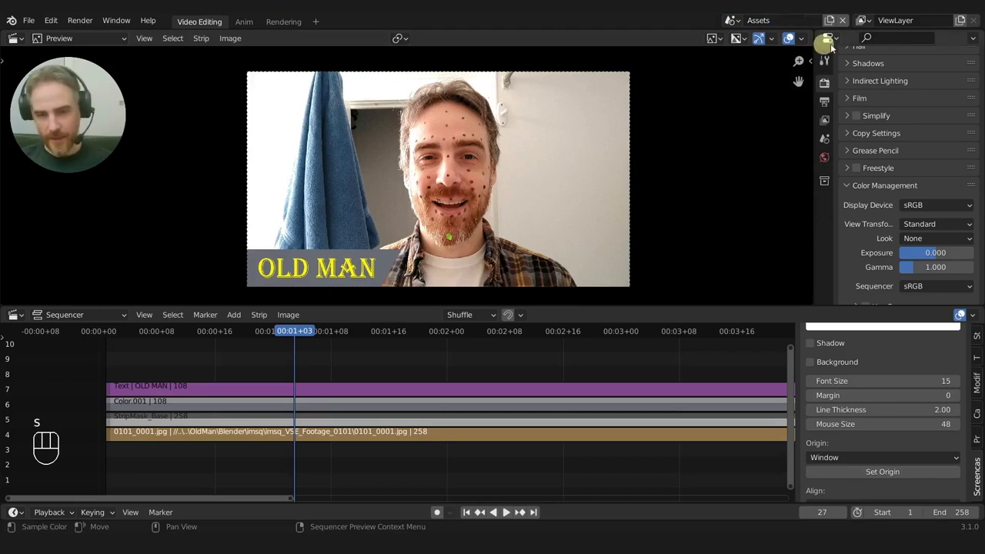
Box-select the Text, Color and StripMask strips in the Assets scene's sequencer
drag(477, 380, 433, 381)
drag(354, 337, 362, 346)
drag(331, 391, 390, 425)
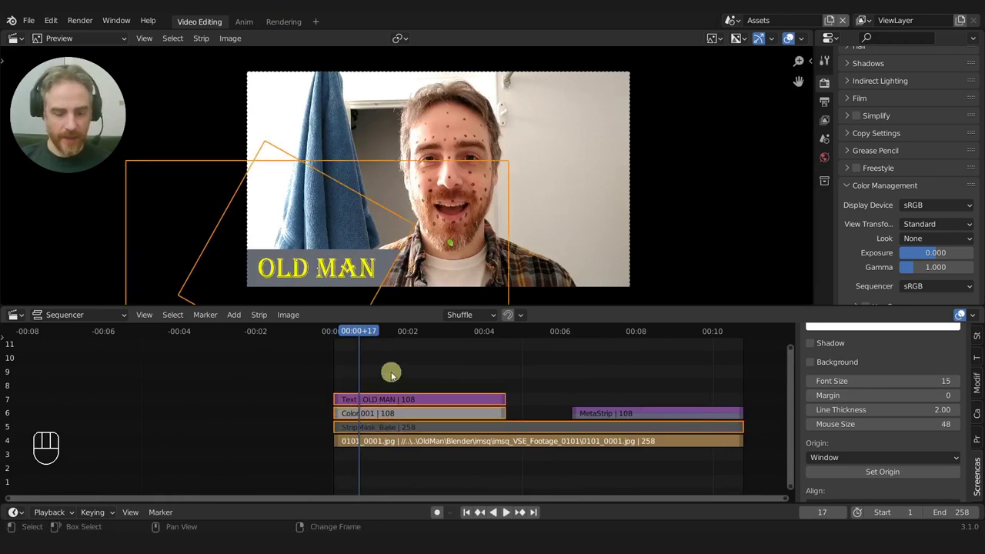
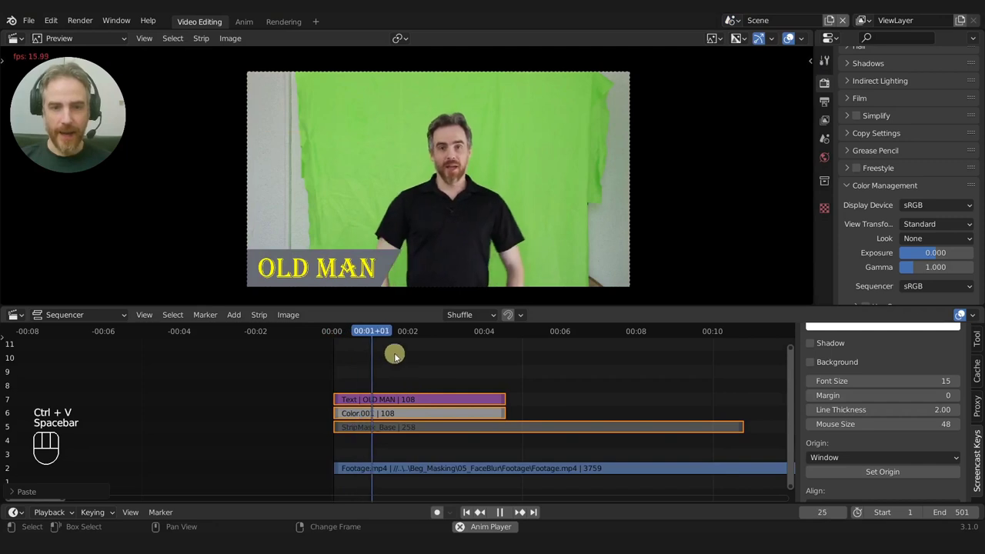
Stop playback, retitle the Text strip to Green Screen, and replay to check the caption
key(space)
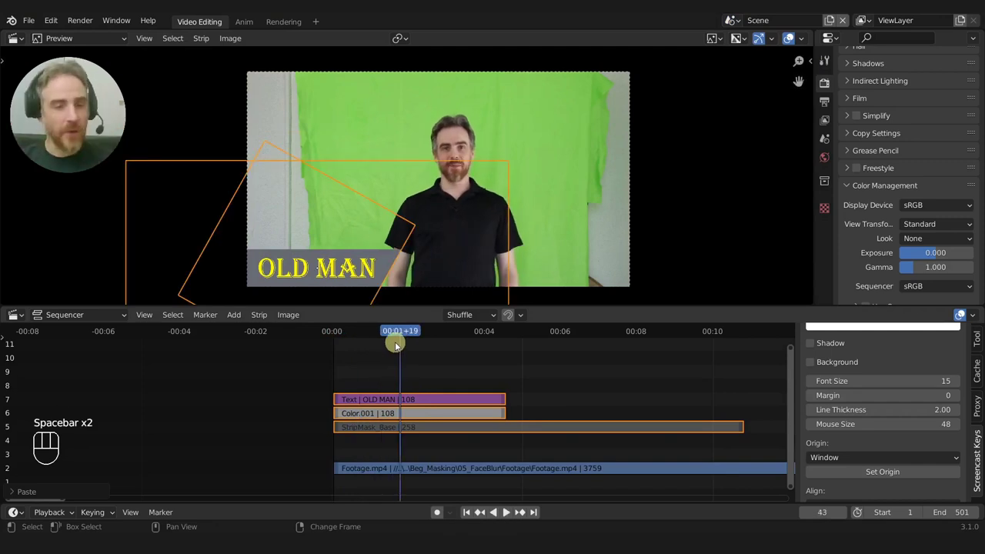
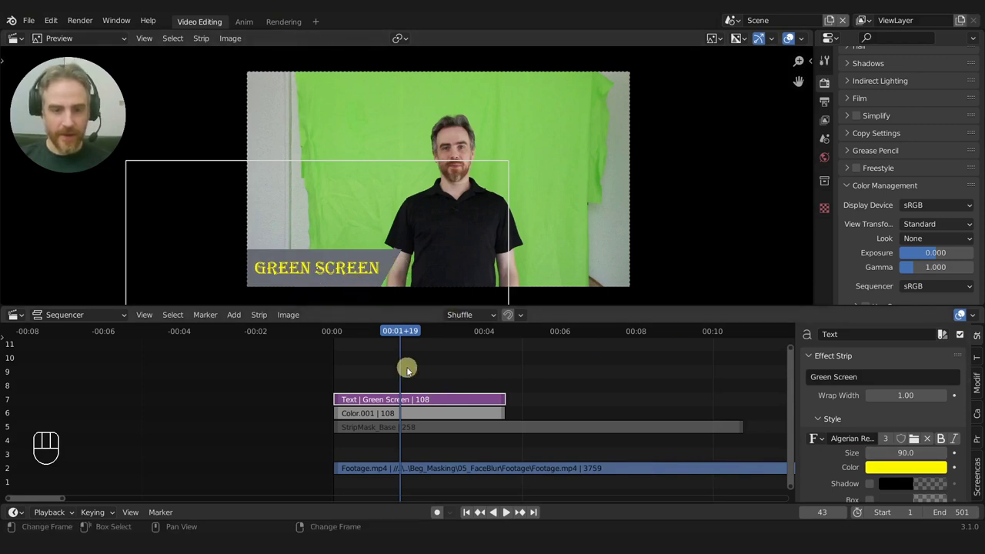
key(shift+x)
key(space)
key(space)
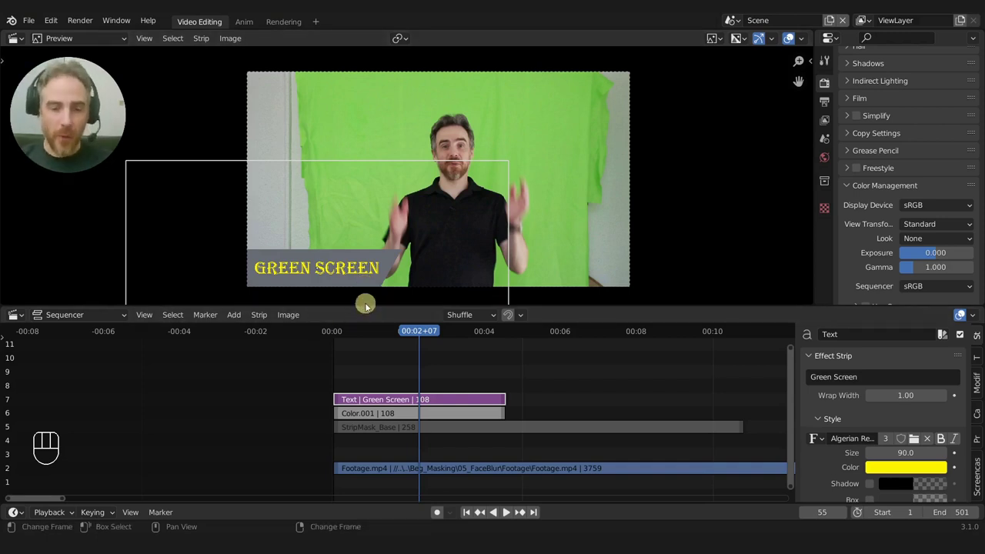
drag(560, 362, 477, 360)
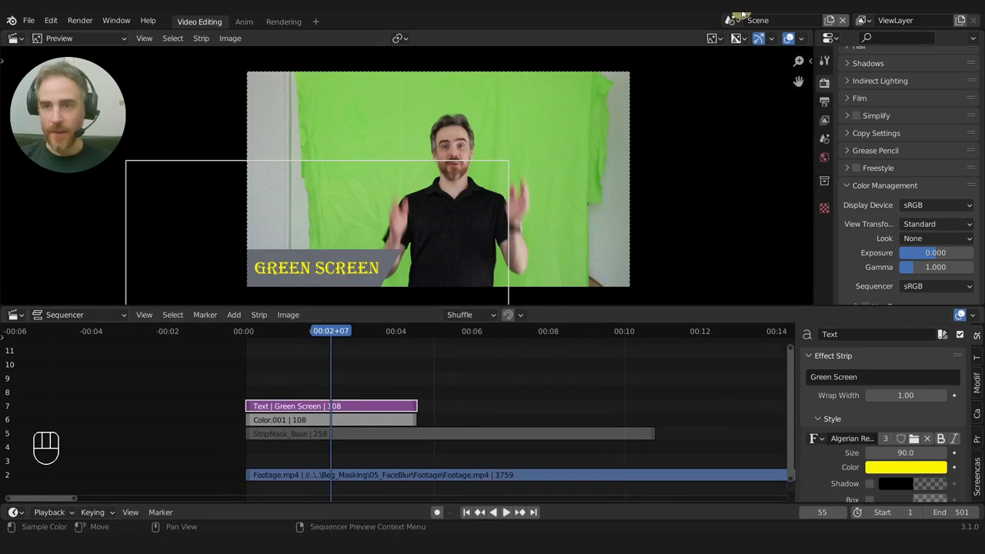
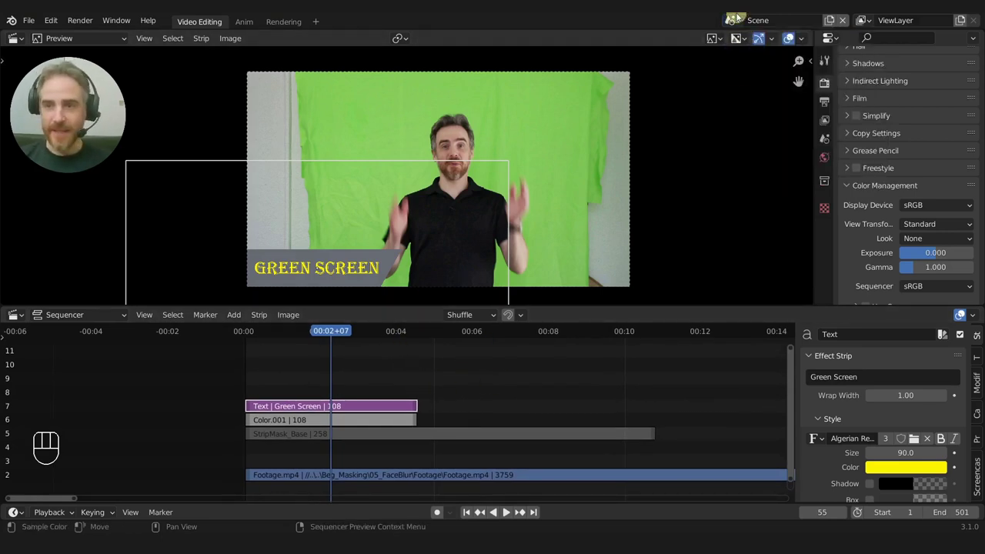
Copy the OLD MAN MetaStrip from Assets into Scene after the first title and play it back
drag(521, 396, 458, 396)
click(463, 423)
drag(432, 387, 460, 387)
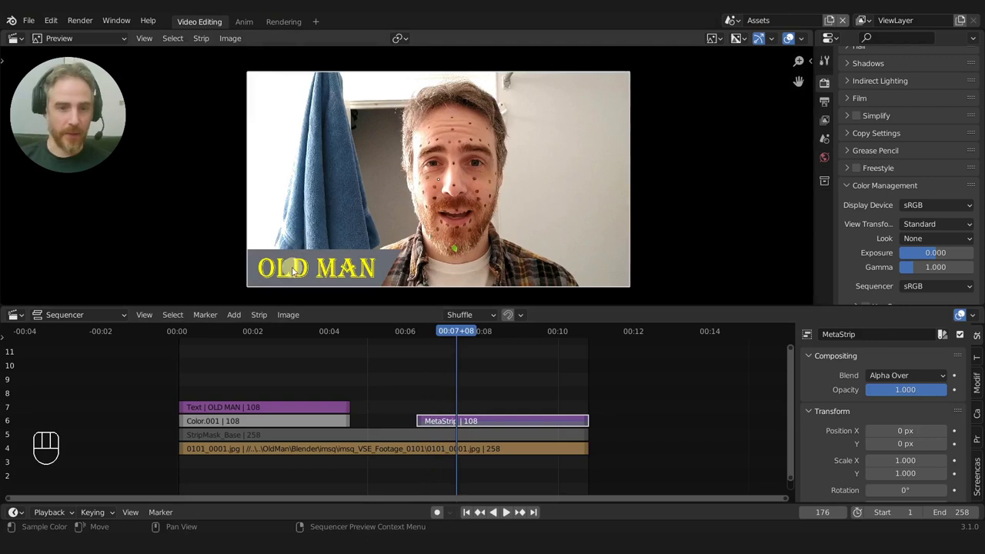
drag(450, 396, 467, 405)
click(483, 420)
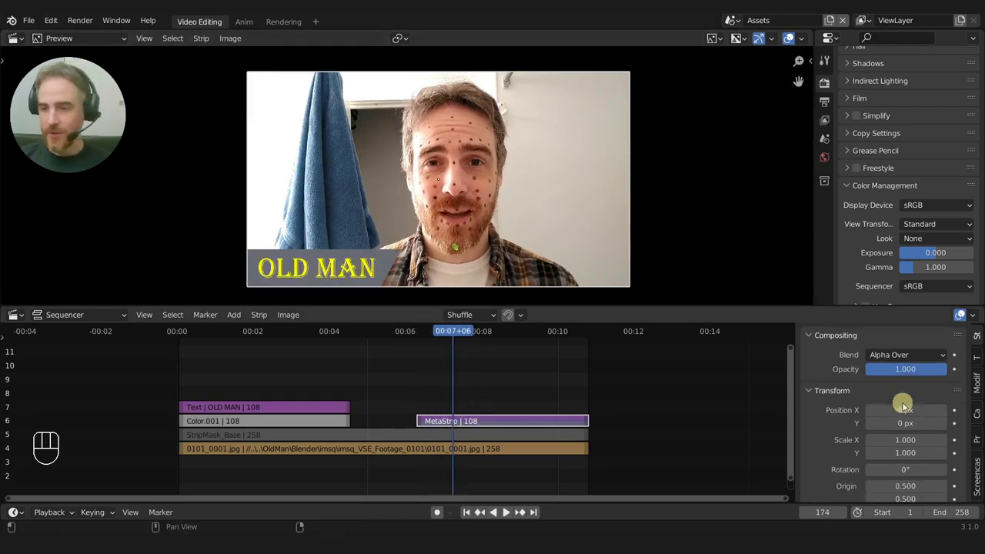
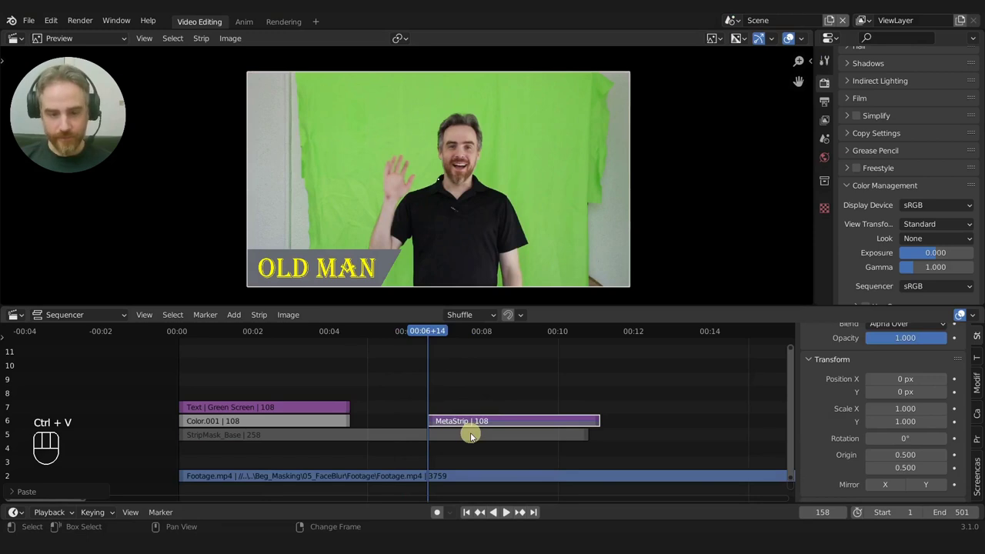
key(space)
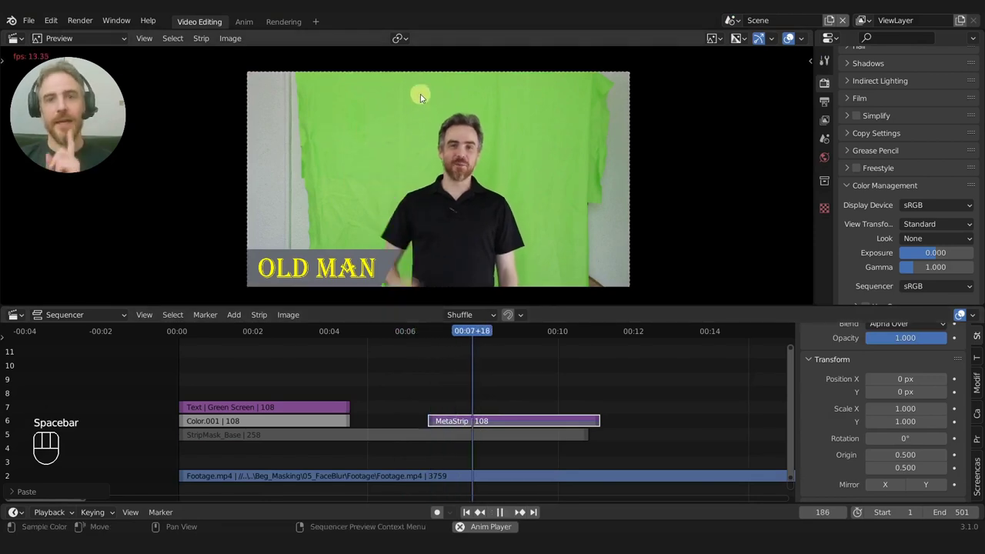
key(space)
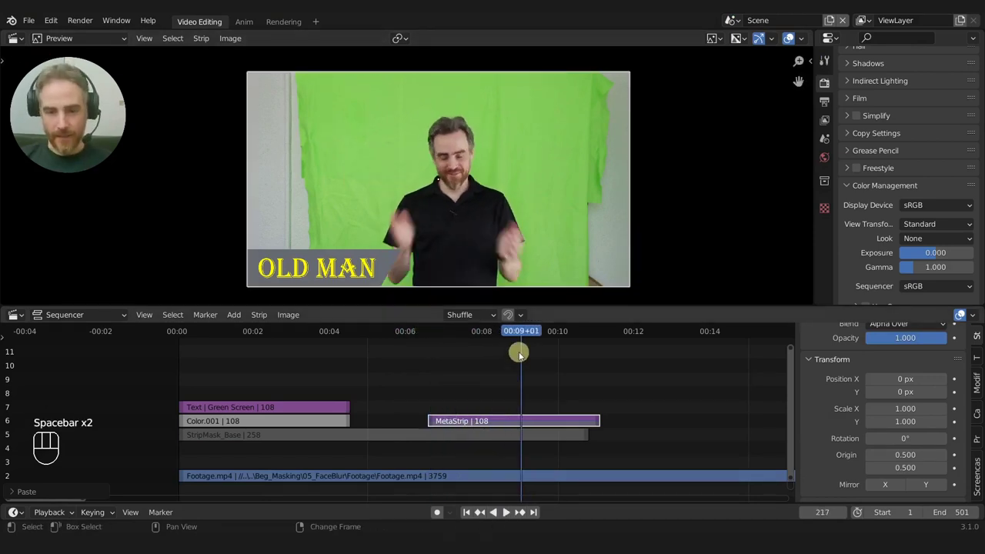
Enter the OLD MAN meta strip in Scene to inspect its banner and text, then switch scenes
drag(526, 335, 457, 377)
click(468, 420)
key(Tab)
click(467, 334)
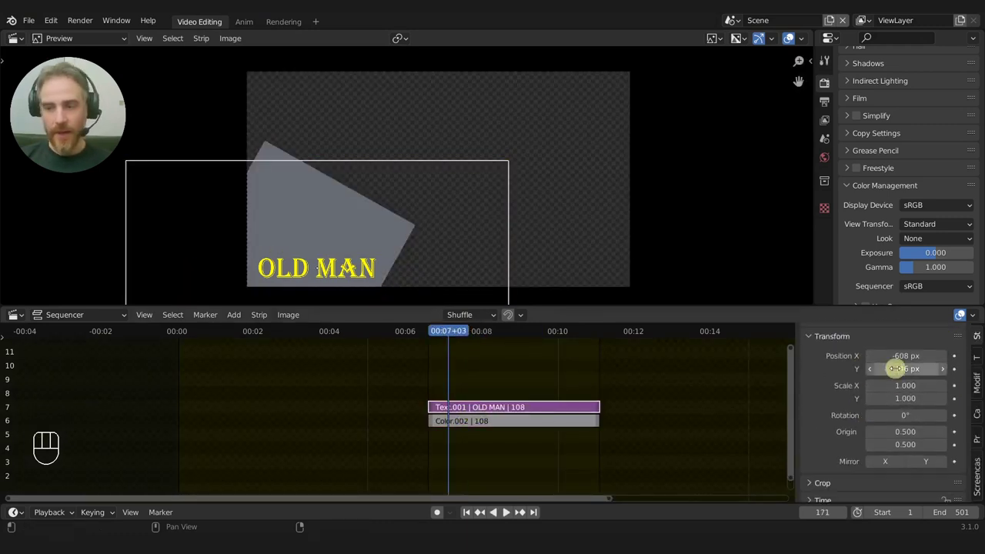
click(504, 423)
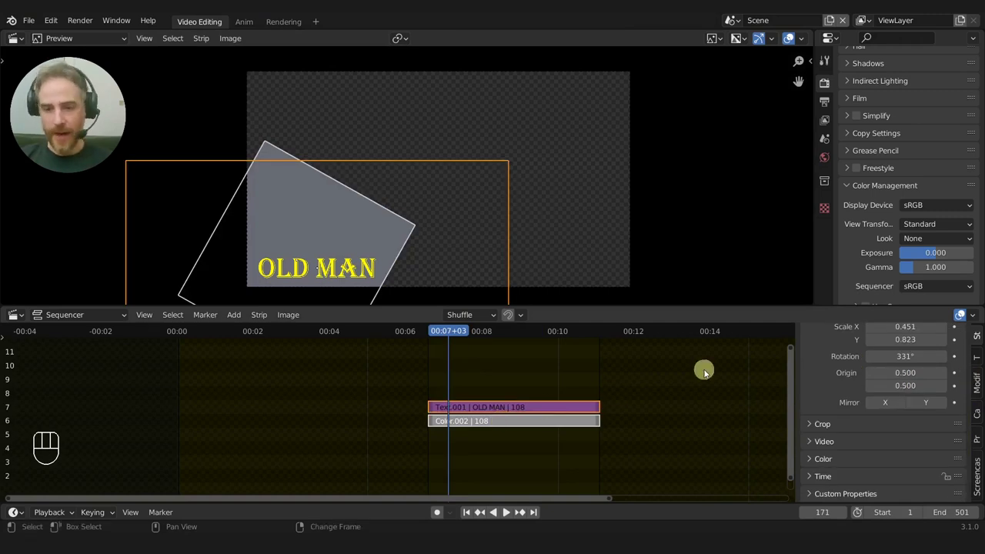
click(738, 24)
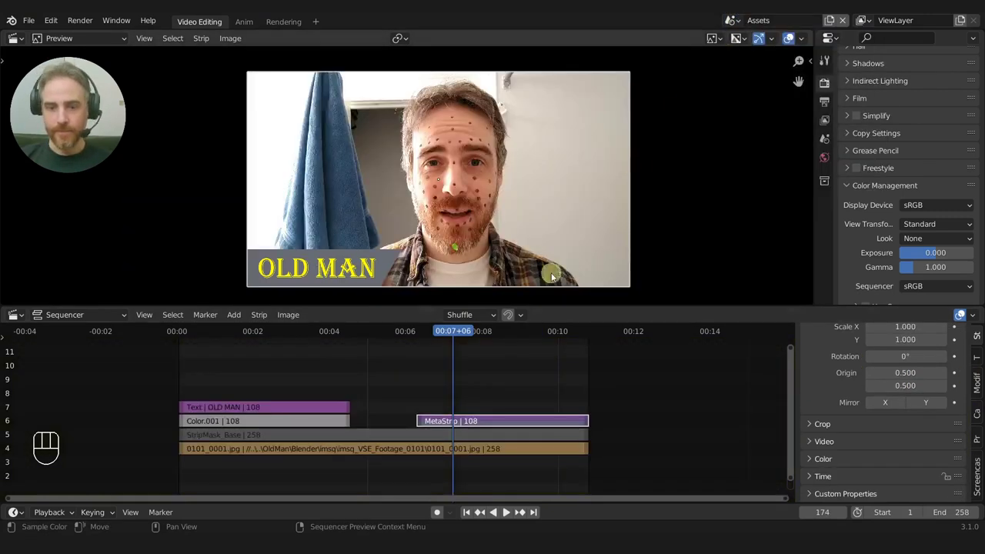
Inside the Assets meta strip adjust the banner's origin value, then exit the meta strip
key(Tab)
click(475, 404)
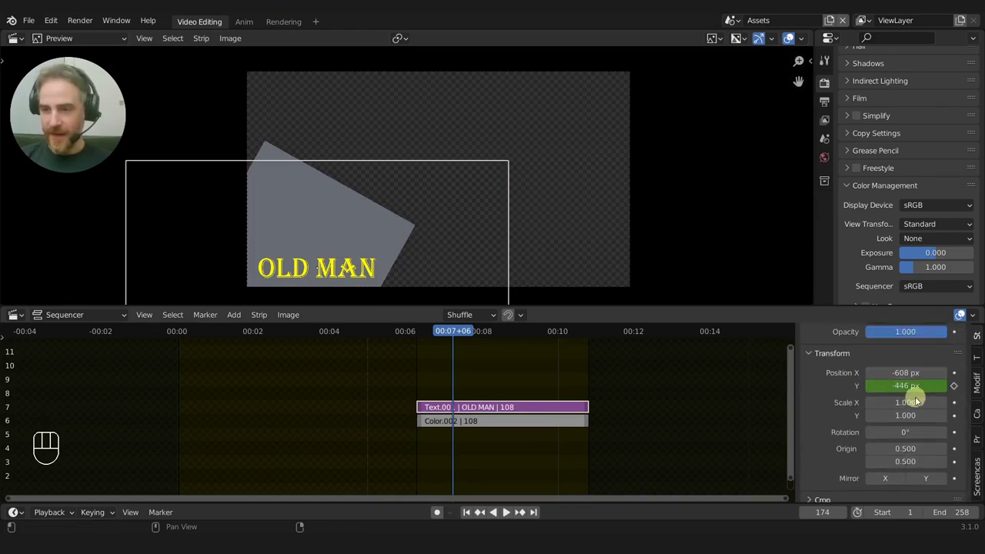
click(472, 425)
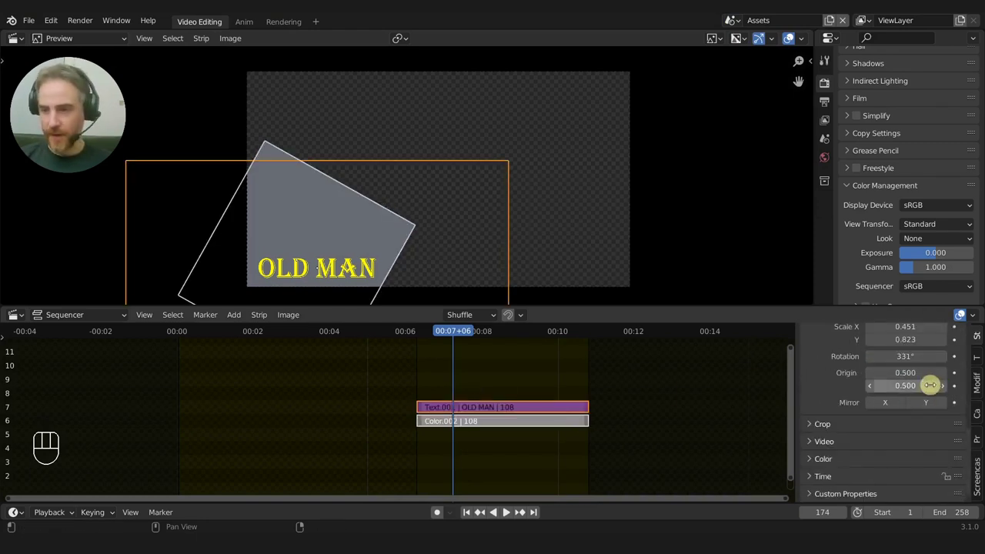
click(506, 408)
click(502, 426)
click(501, 404)
key(Tab)
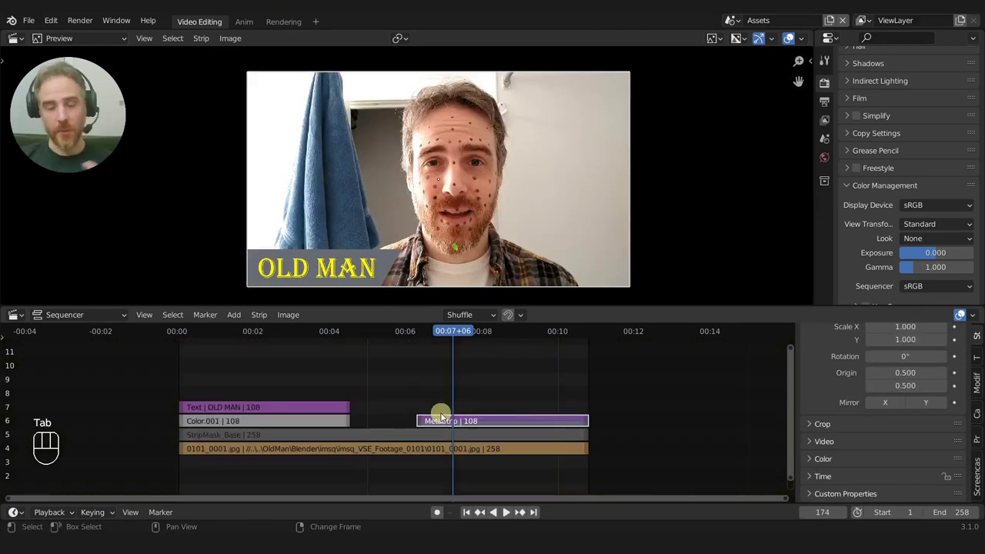
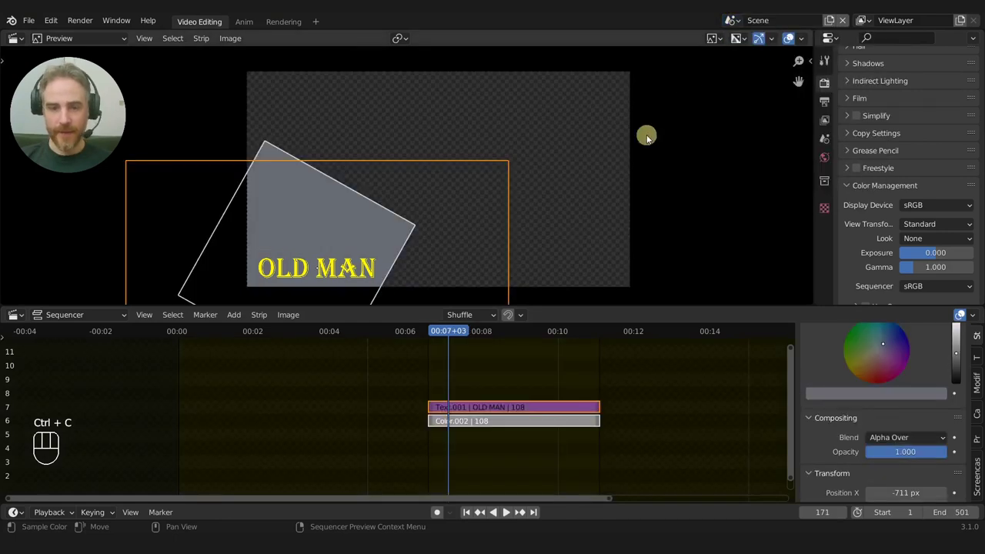
Exit the meta strip, re-paste the title meta strip and move it later in the timeline
click(458, 390)
key(Tab)
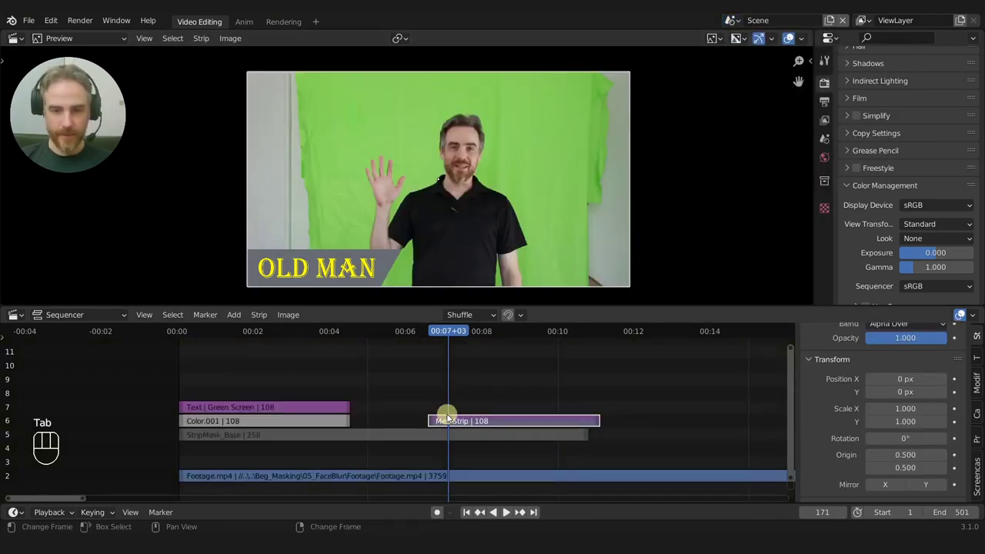
key(x)
key(ctrl+v)
drag(469, 336, 564, 341)
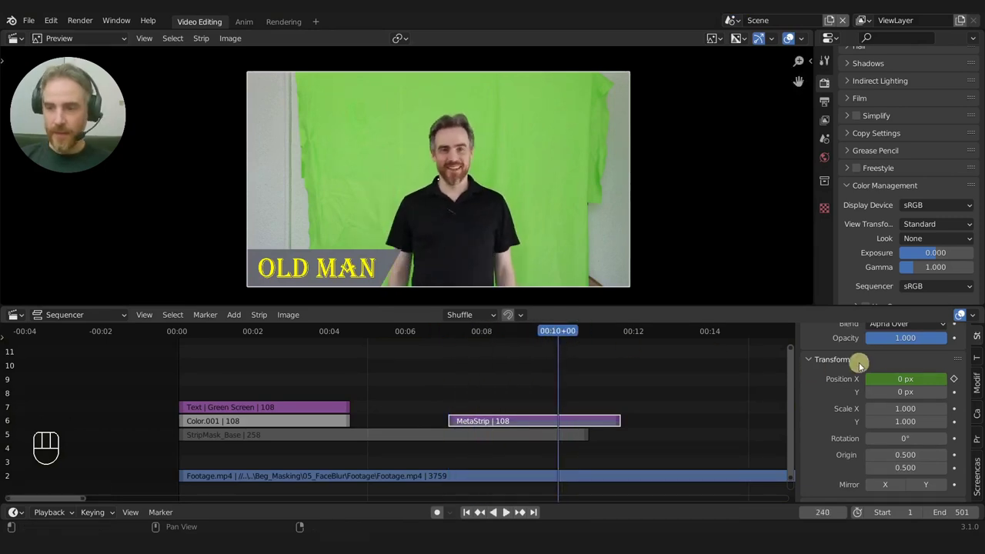
Enter the pasted meta strip to inspect its text and banner strips, then exit it
key(Tab)
click(559, 341)
click(505, 408)
click(507, 421)
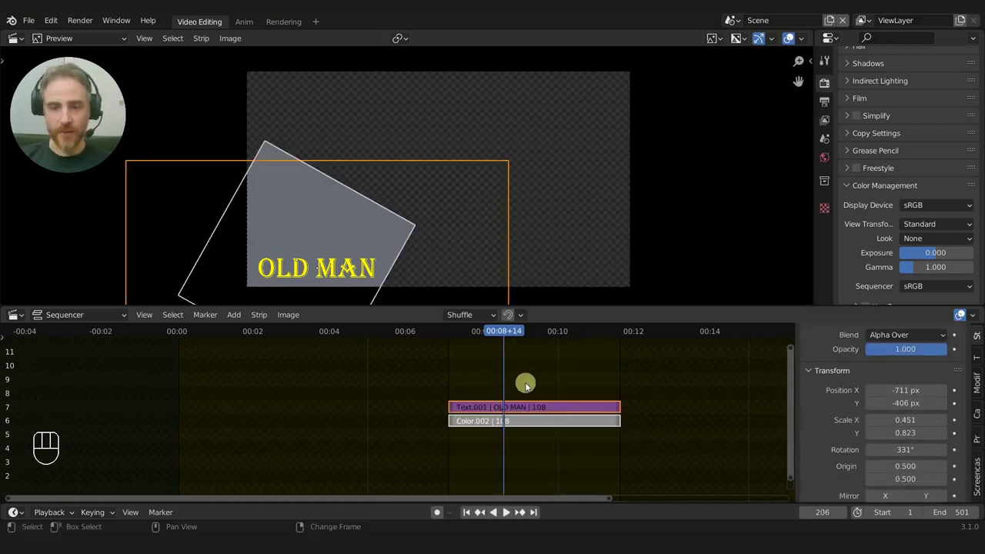
click(481, 376)
key(Tab)
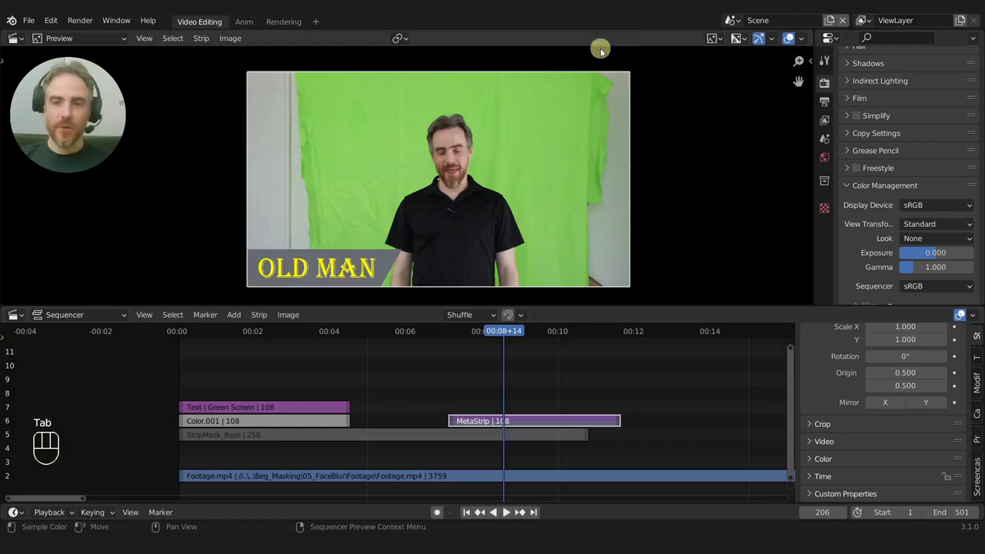
In the Assets scene enter the title meta strip and copy its Text and Color strips
click(739, 29)
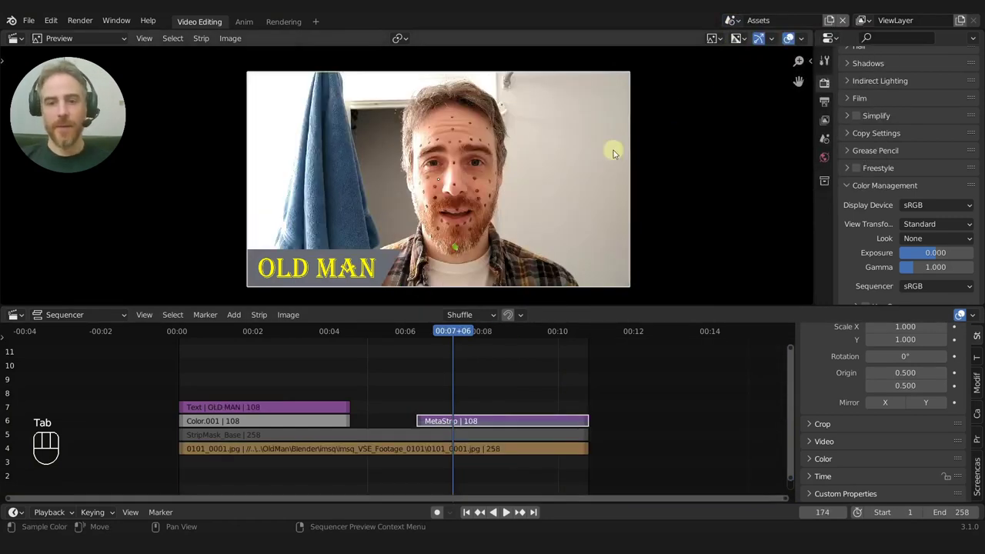
click(443, 423)
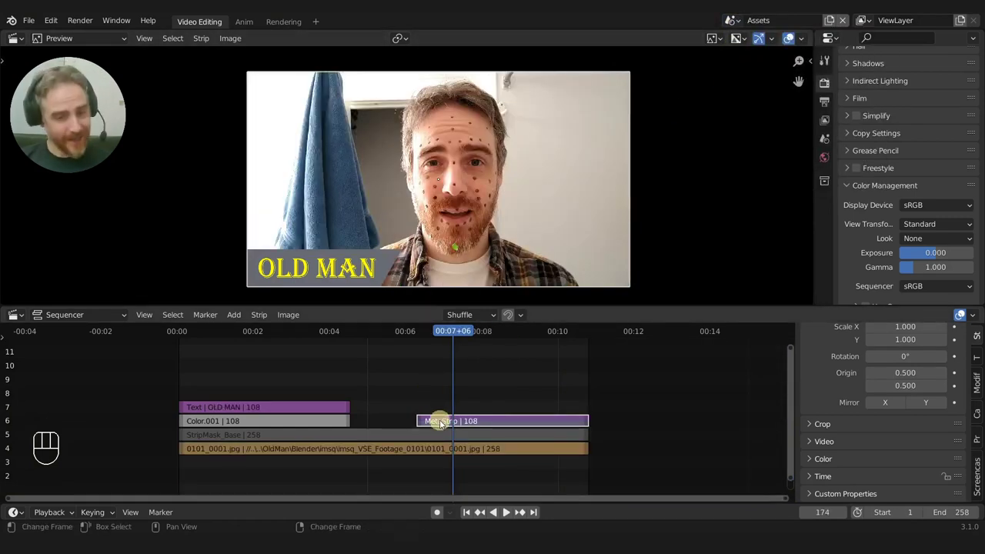
click(473, 416)
click(468, 422)
key(Tab)
key(a)
click(487, 378)
drag(495, 409, 515, 463)
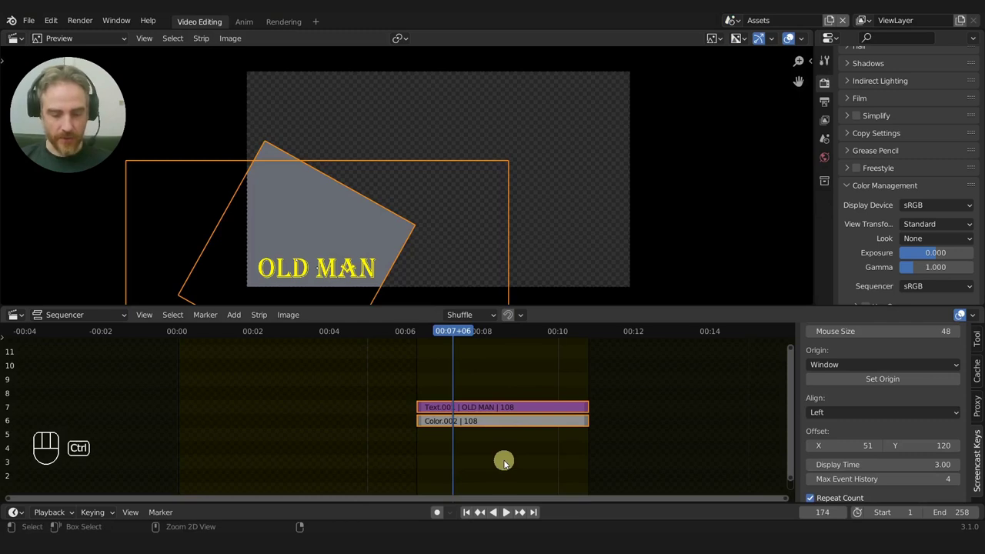
key(ctrl+c)
Back in Scene clear the selected strips, paste the copies at the playhead and play them
drag(738, 25, 731, 77)
click(503, 427)
key(Tab)
drag(482, 393, 512, 437)
key(x)
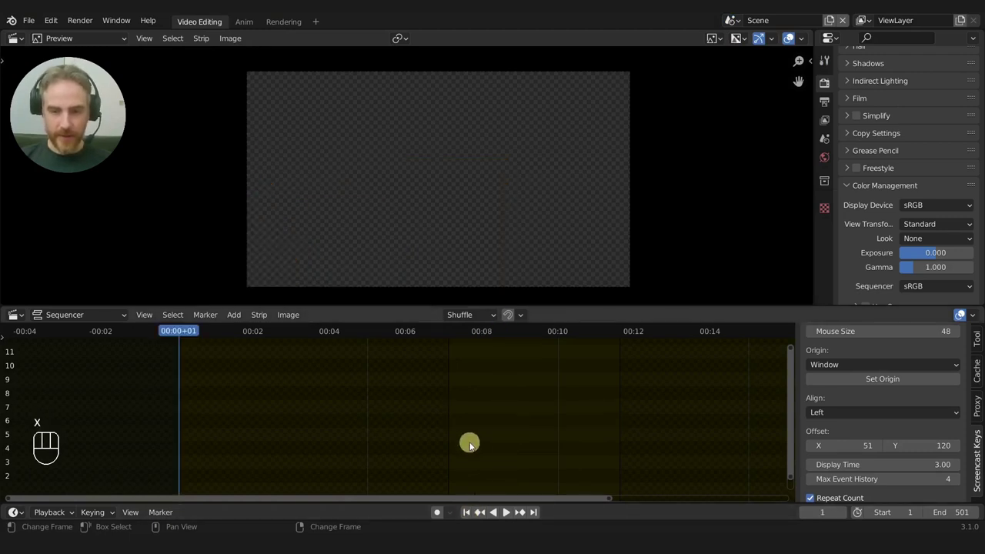
drag(482, 432, 450, 434)
right_click(450, 434)
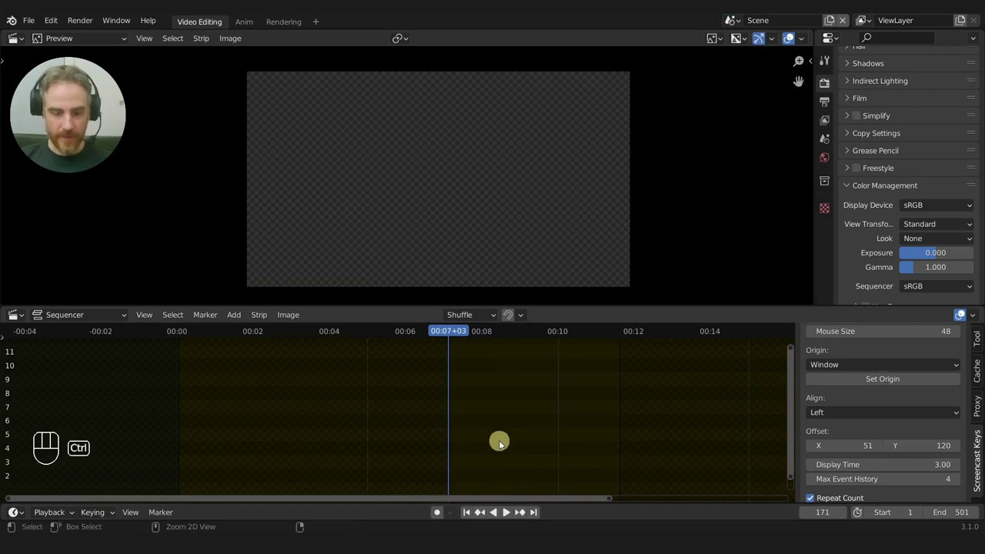
key(ctrl+v)
key(space)
key(space)
Toggle the meta strip, reposition the playhead and replay the green-screen edit to review it
key(Tab)
right_click(459, 381)
key(space)
key(space)
right_click(456, 383)
click(450, 384)
key(r)
key(space)
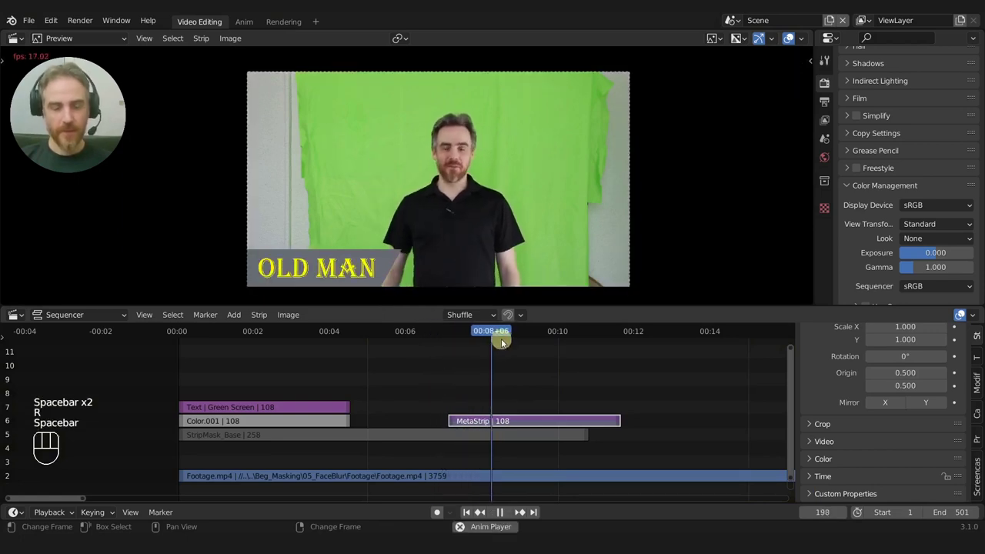
key(space)
Just past 00:08 delete the title meta strip and paste the separate text and banner strips
drag(447, 362, 488, 374)
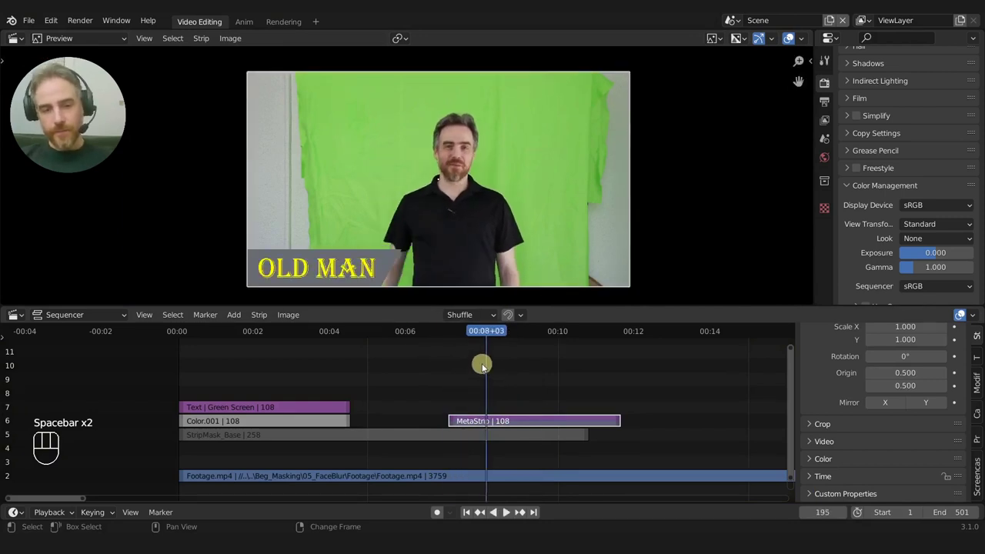
right_click(457, 367)
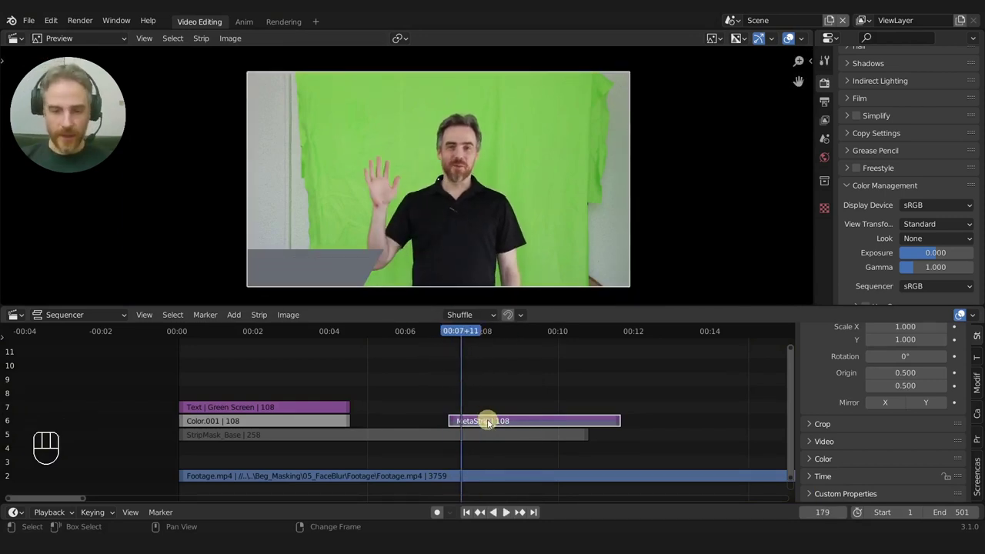
click(492, 425)
key(c)
click(553, 374)
click(525, 419)
key(x)
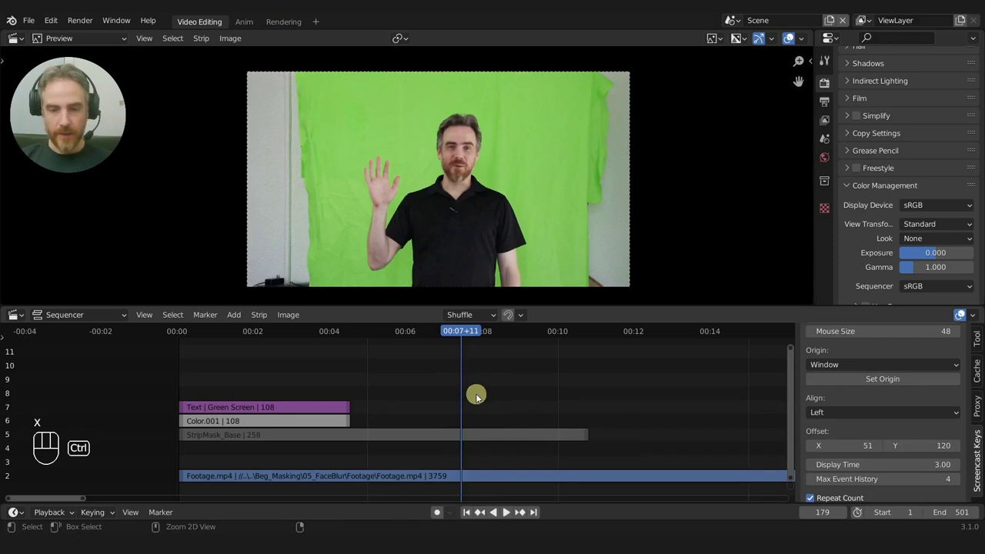
key(ctrl+v)
Play the edit, stop near 00:08, select the OLD MAN text strip and show its Modifiers
key(space)
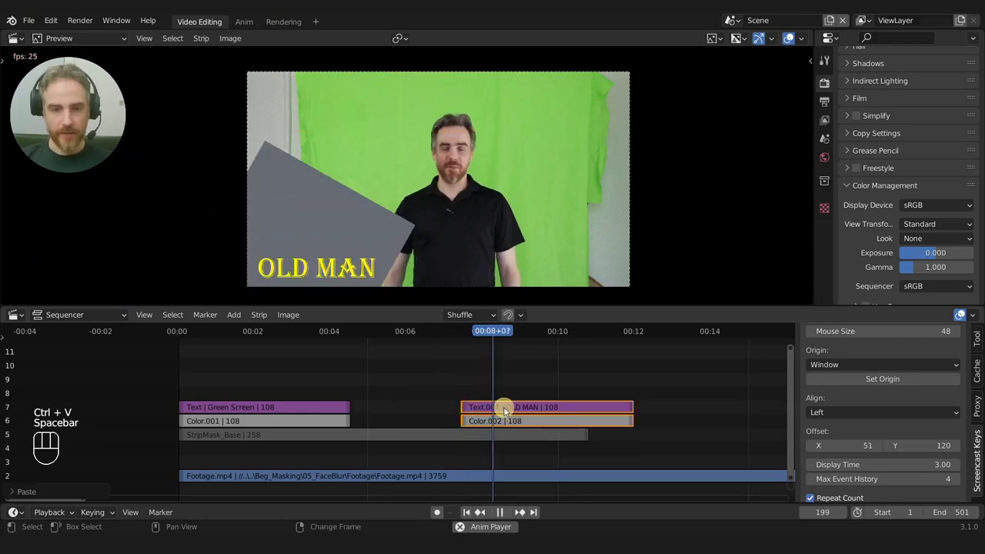
key(space)
drag(499, 373, 485, 375)
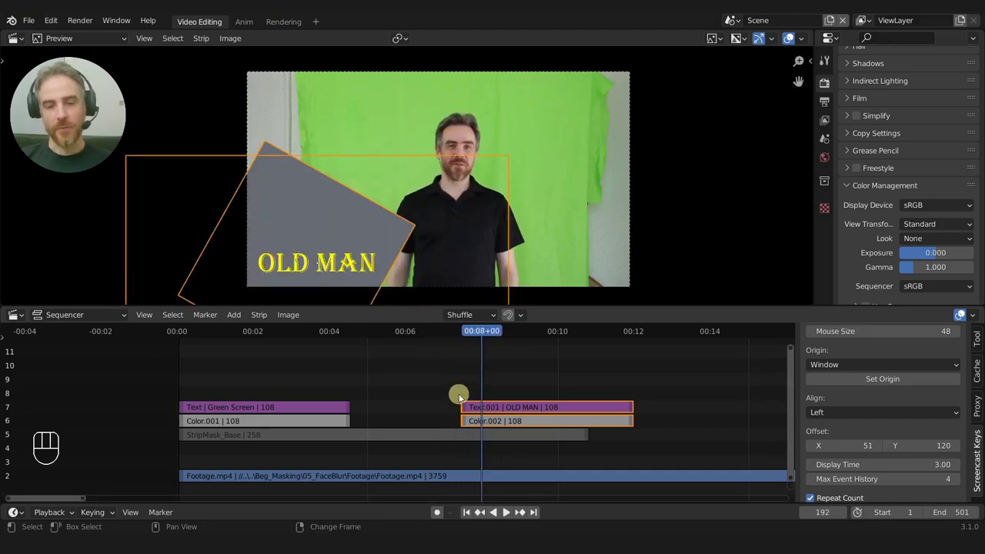
click(435, 438)
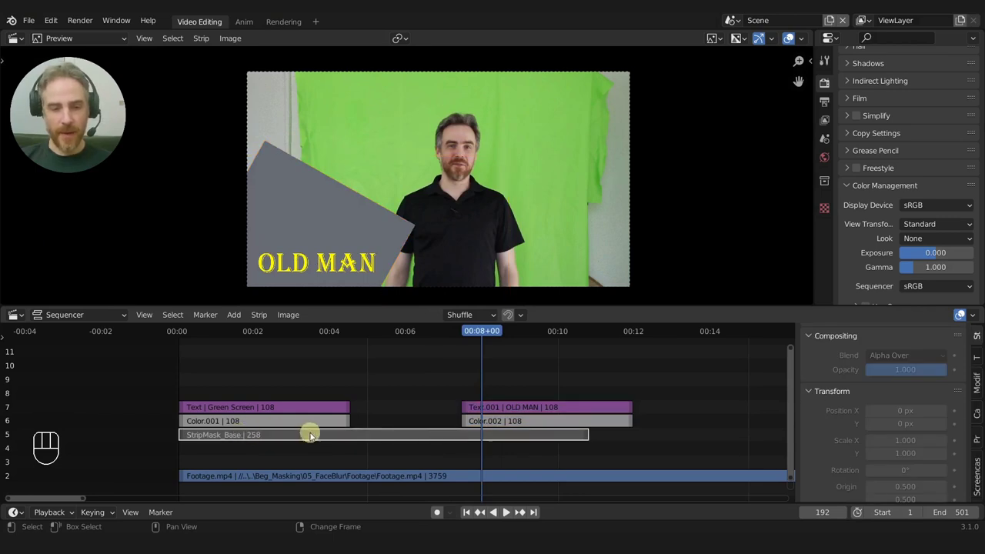
click(502, 413)
click(517, 410)
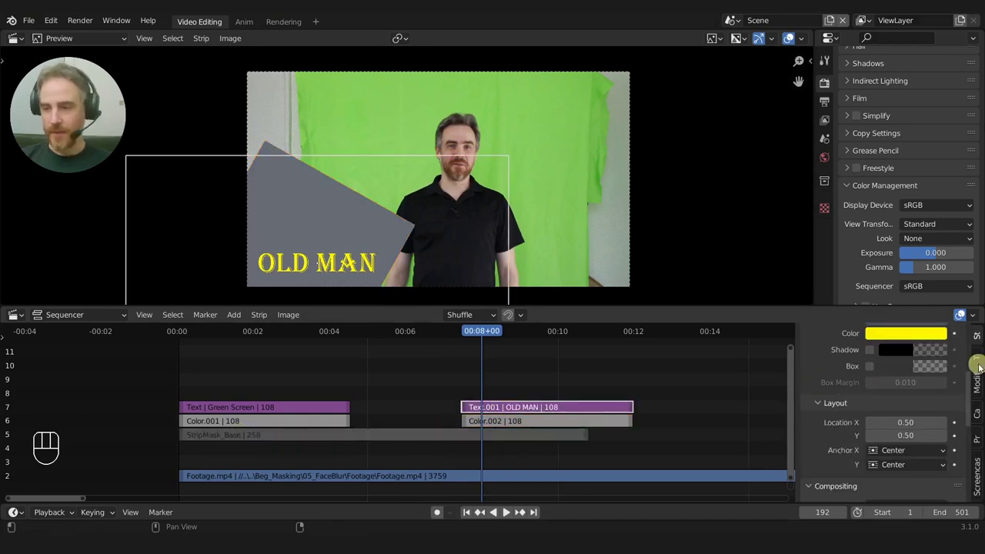
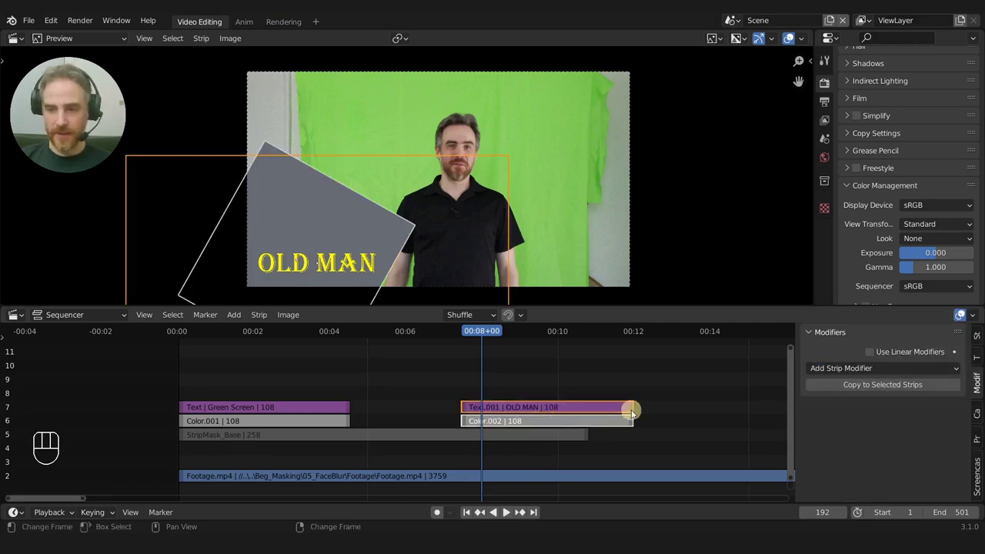
Give the text strip a Mask modifier using StripMask_Base and scrub back to the start to check
drag(907, 371, 865, 440)
drag(883, 446, 850, 334)
drag(448, 374, 455, 370)
drag(455, 368, 494, 363)
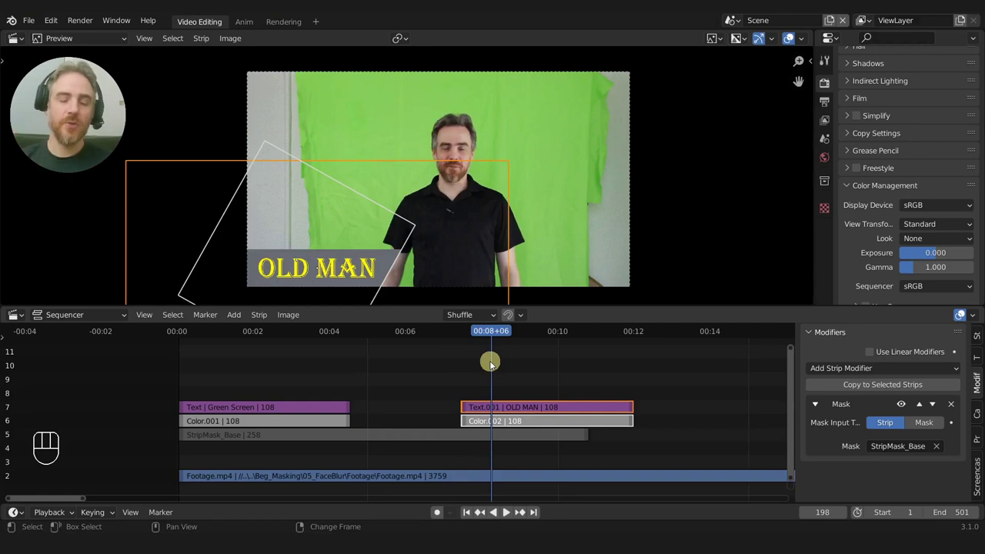
drag(285, 370, 190, 381)
drag(190, 381, 221, 378)
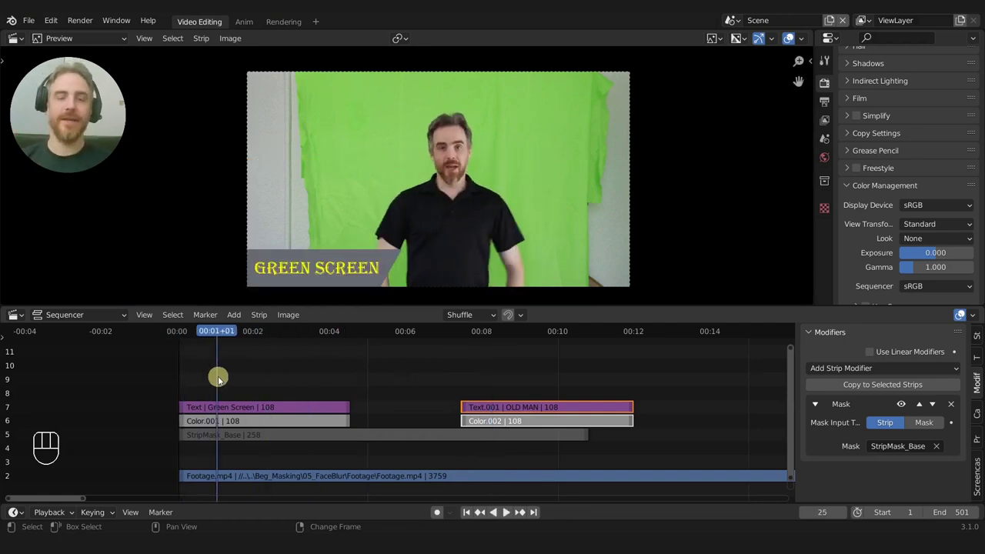
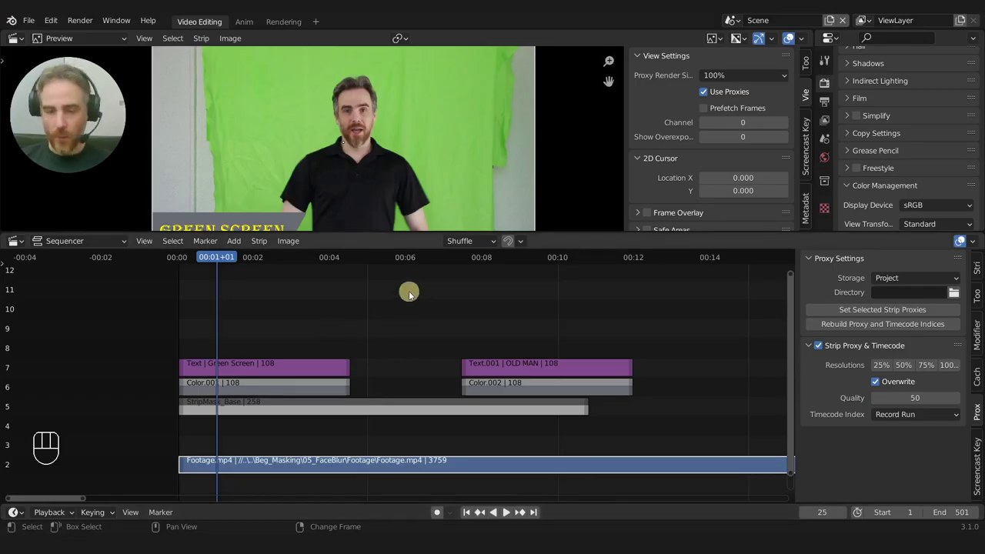
Scrub the footage and pan the sequencer to empty timeline space near 00:13
right_click(408, 286)
right_click(446, 301)
right_click(408, 315)
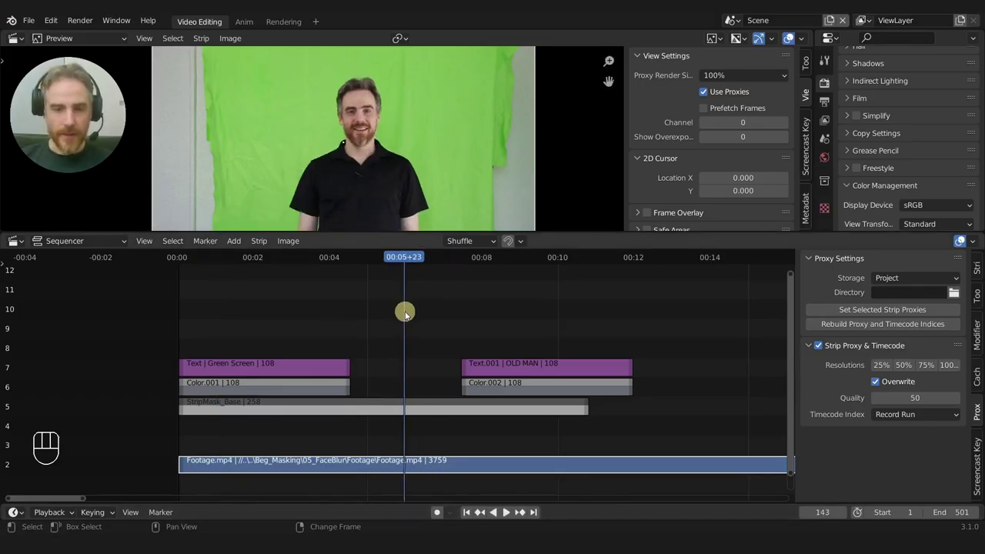
drag(468, 316, 402, 319)
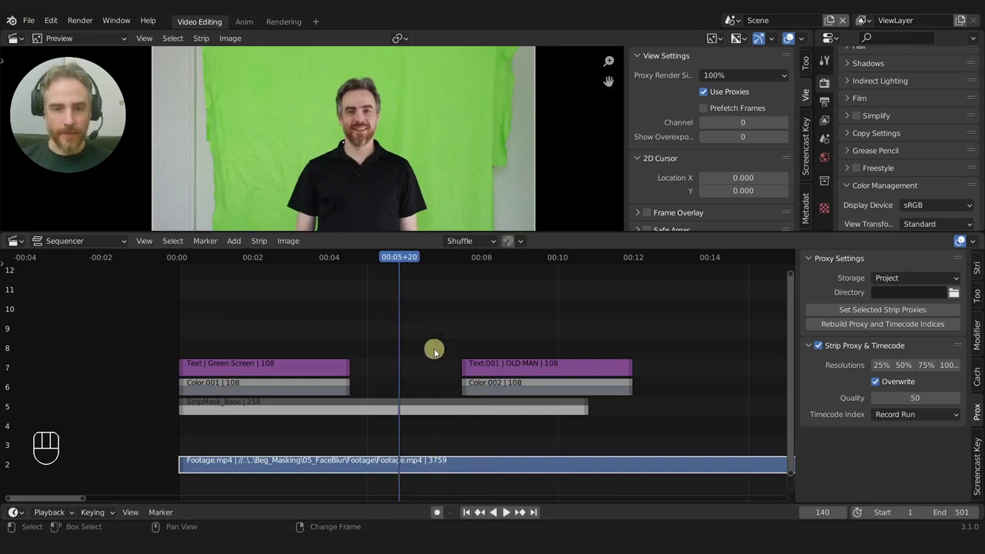
middle_click(388, 337)
middle_click(481, 345)
drag(459, 322, 386, 304)
drag(328, 350, 436, 314)
Park the playhead just past 13 seconds where the car-race image will land
right_click(363, 330)
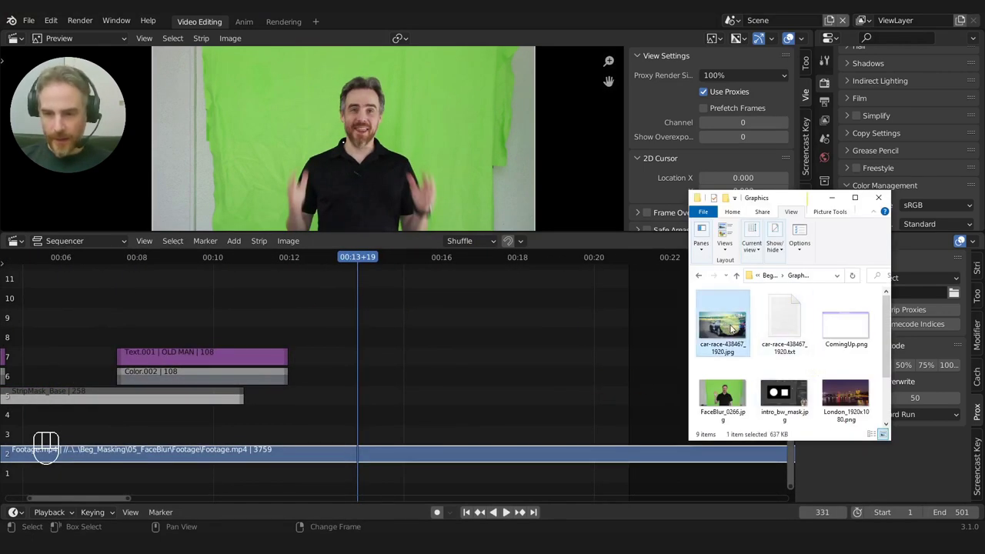
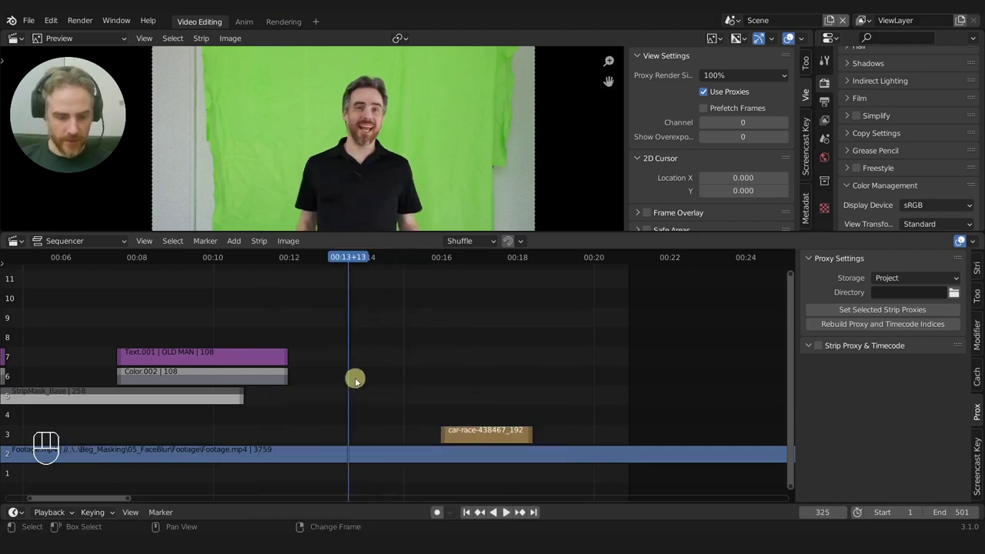
Add a solid black Color strip before the car-race image and frame both strips in view
key(shift+a)
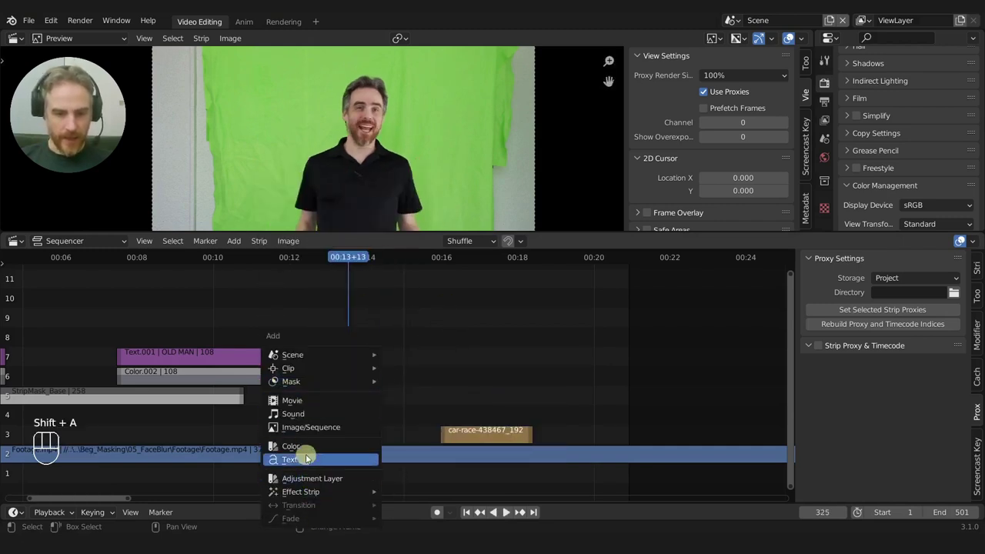
middle_click(385, 403)
drag(301, 381, 409, 368)
drag(307, 362, 368, 438)
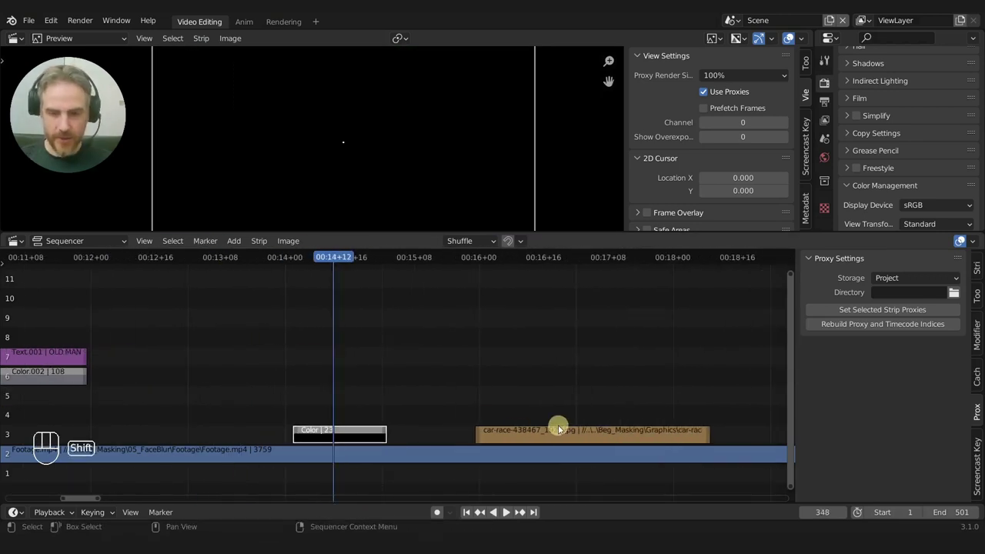
Join the black strip and car-race image with a Wipe transition and scrub through it
click(552, 436)
key(shift+a)
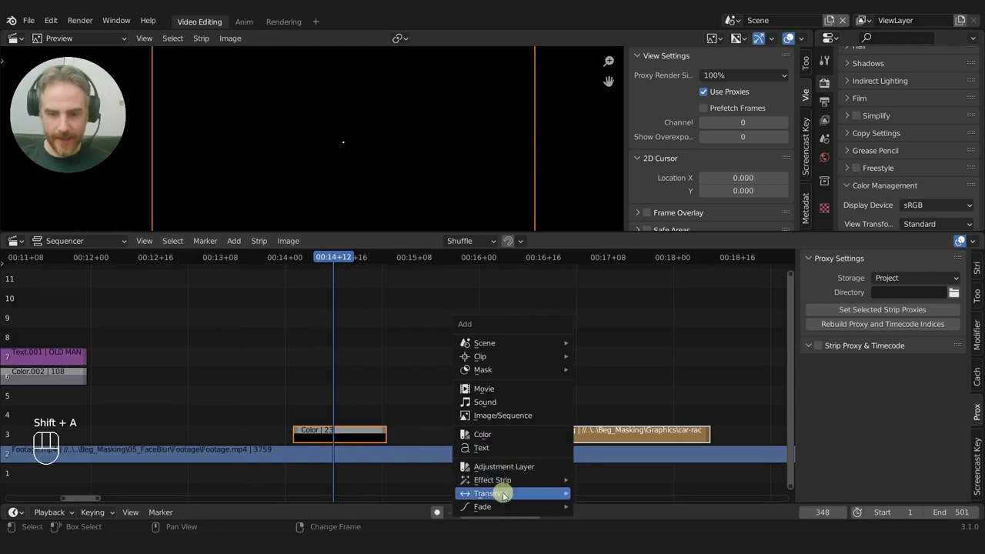
drag(346, 342, 440, 351)
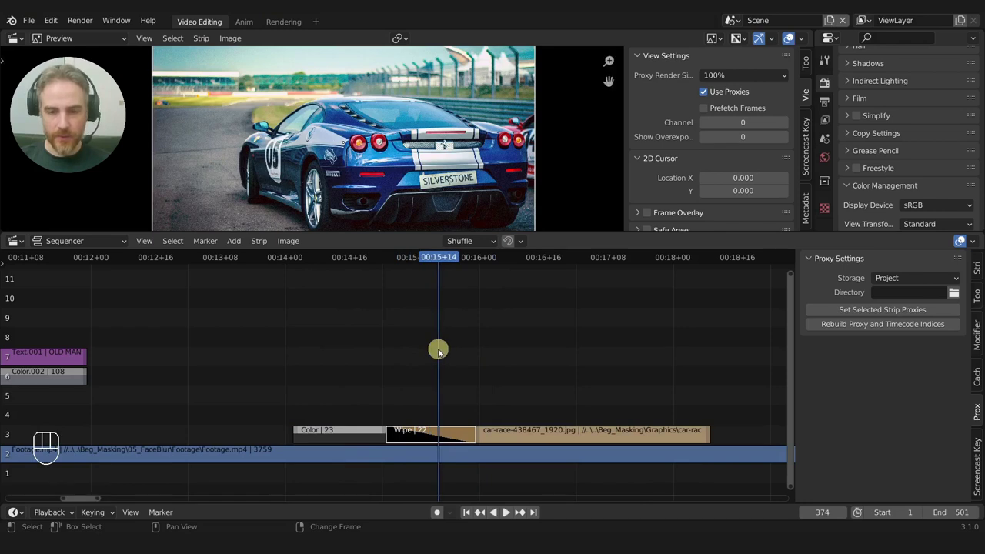
drag(441, 351, 506, 430)
click(500, 442)
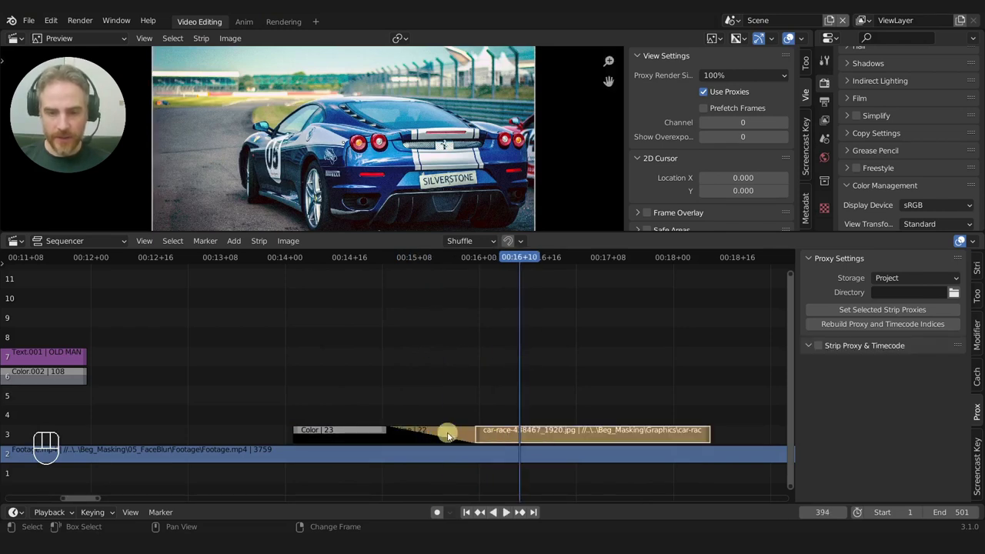
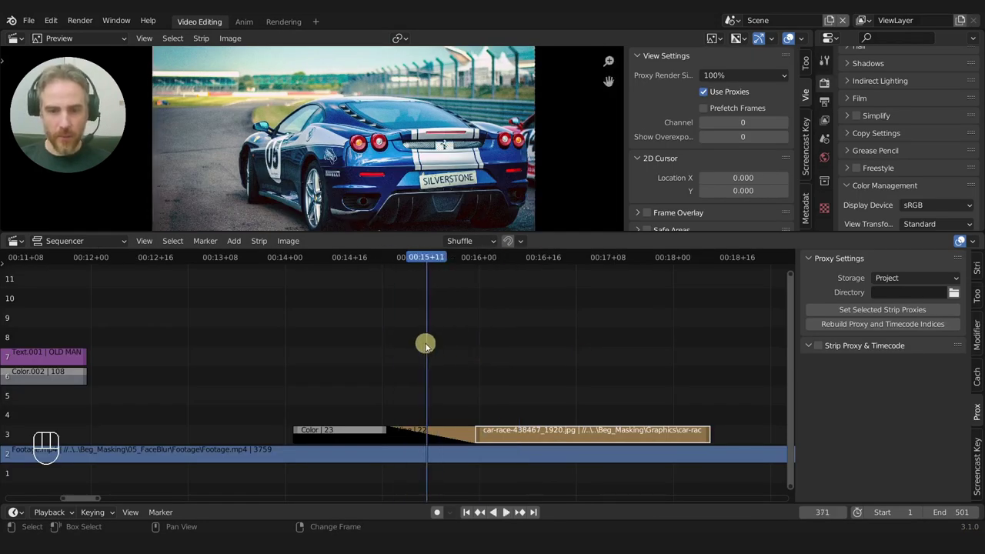
Change the Wipe transition's type to Iris and scrub through to preview it
click(427, 442)
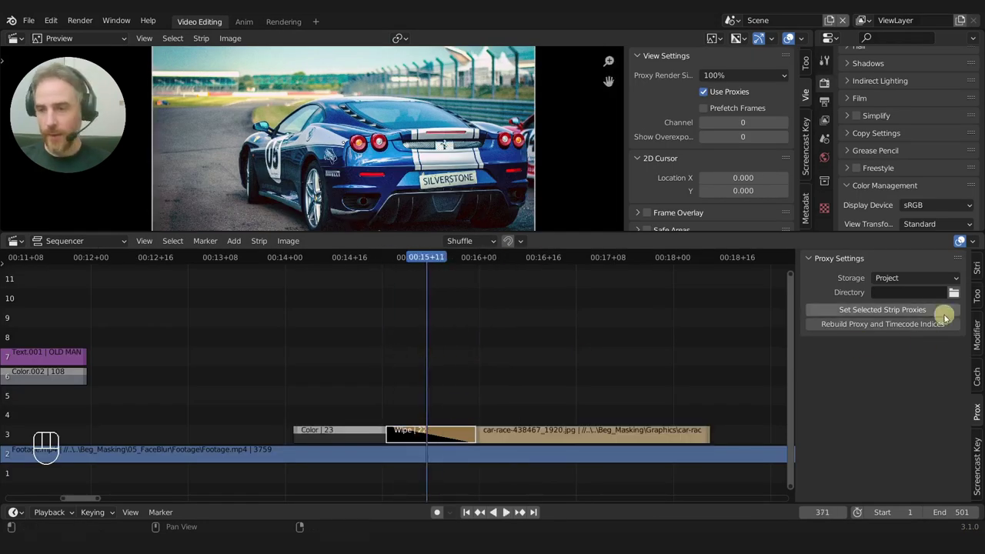
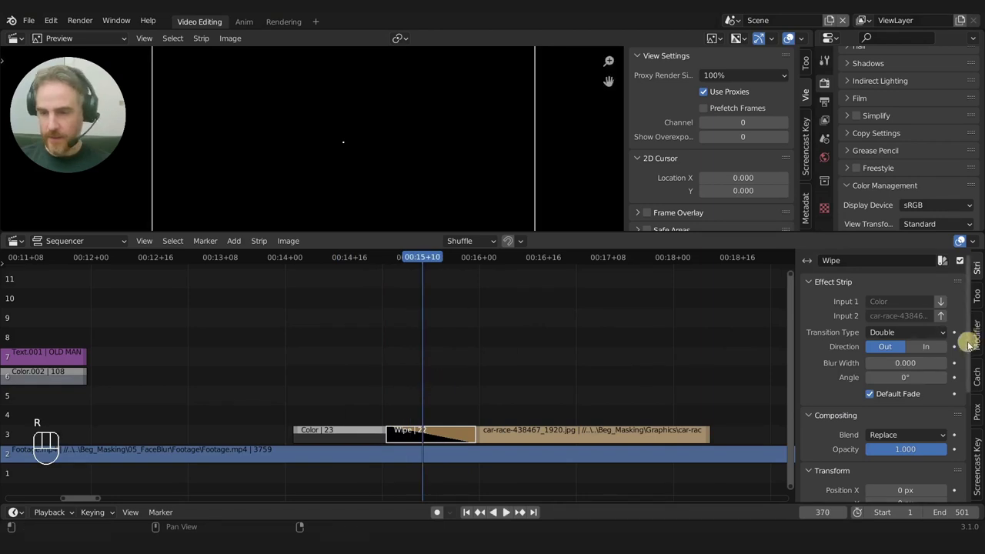
click(922, 351)
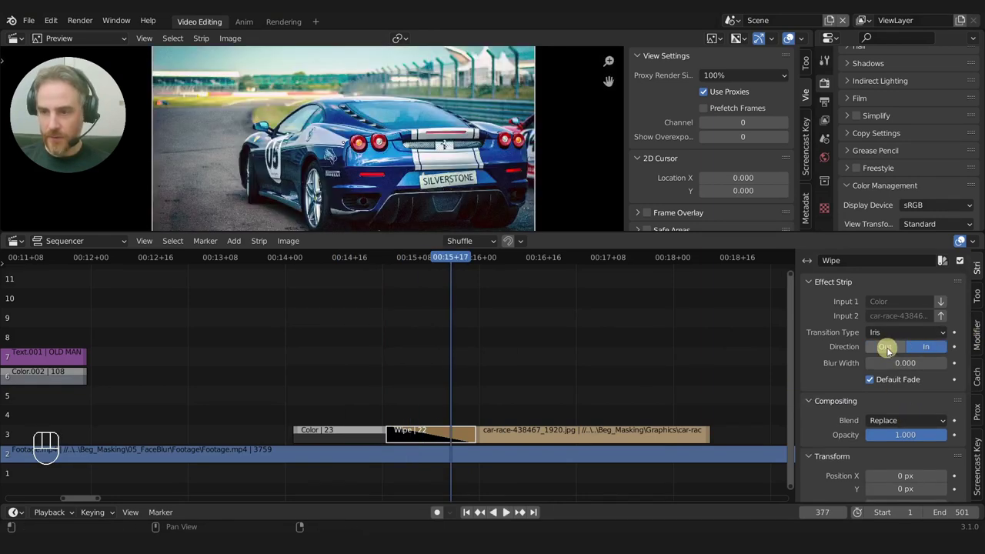
drag(412, 333, 489, 355)
drag(405, 353, 437, 411)
click(445, 432)
Add a plain Cross transition between the black strip and car-race image and scrub it
key(x)
right_click(379, 386)
click(350, 439)
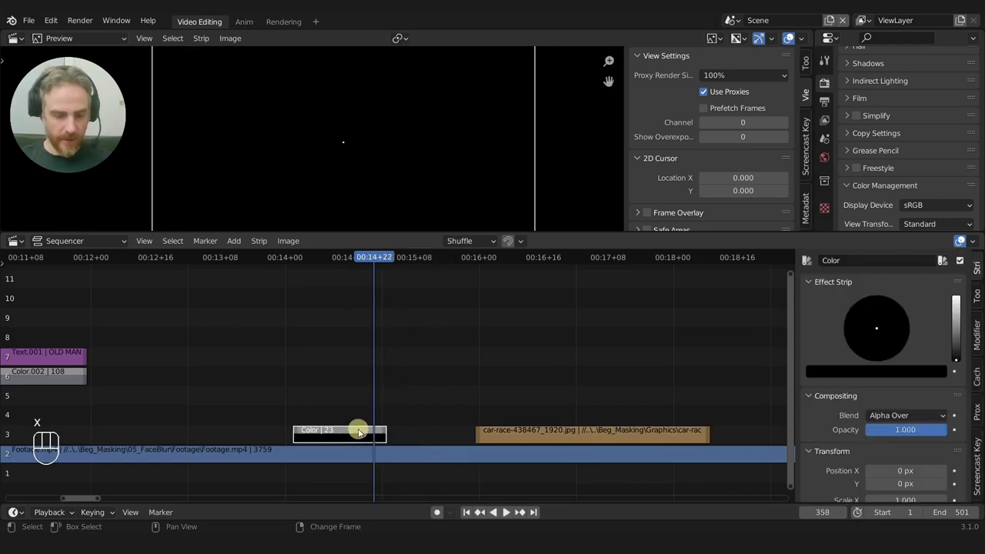
click(543, 437)
key(shift+a)
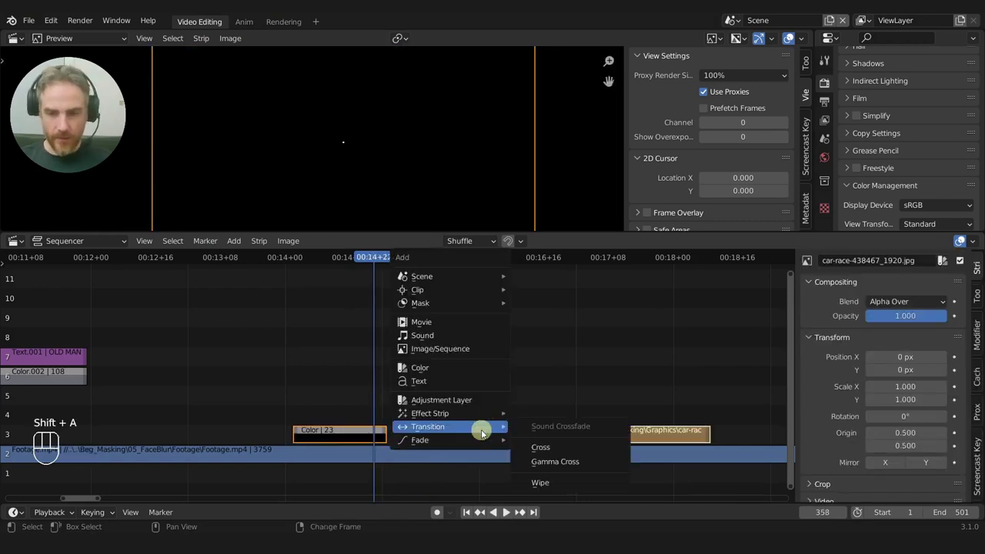
drag(346, 378, 425, 392)
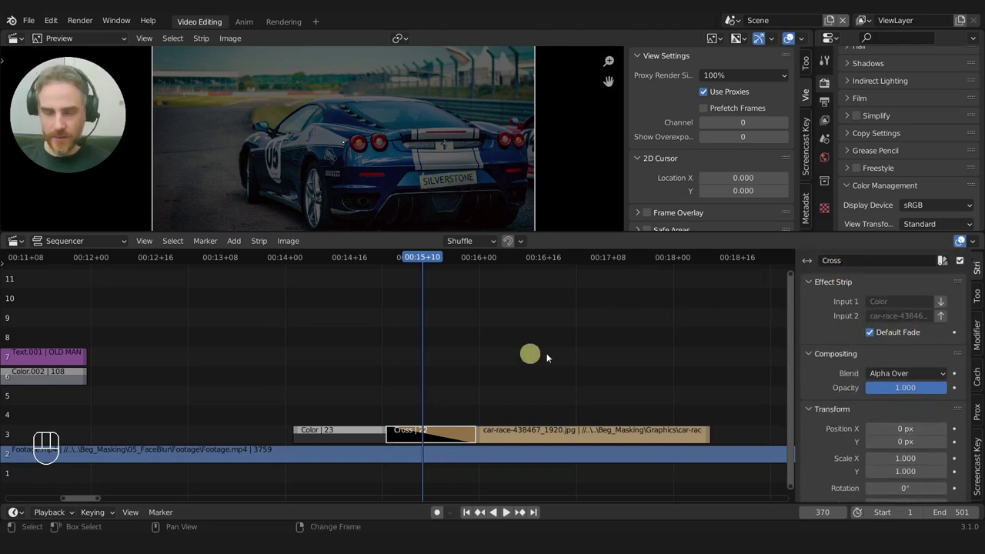
drag(364, 391, 426, 409)
Delete the Cross and replace it with a Gamma Cross fade, then preview
click(427, 443)
key(x)
click(350, 435)
click(516, 439)
key(shift+a)
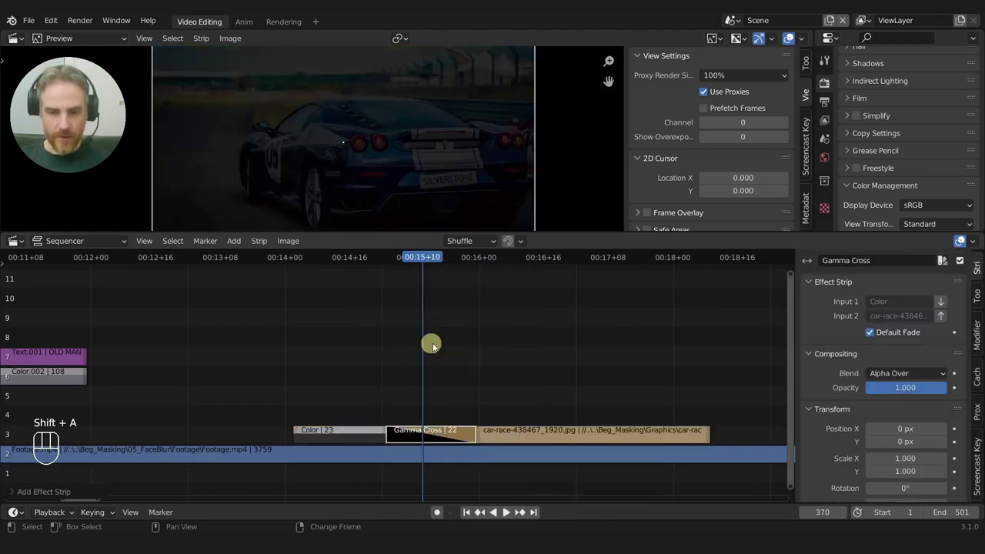
drag(347, 357, 516, 360)
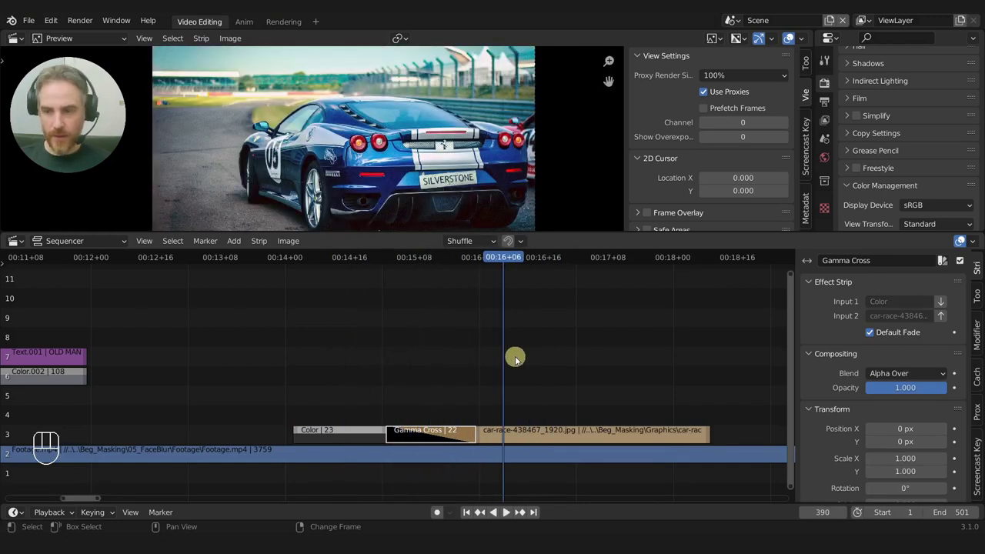
Delete the Gamma Cross transition and move the car-race image slightly earlier
key(x)
drag(437, 375, 341, 420)
click(328, 437)
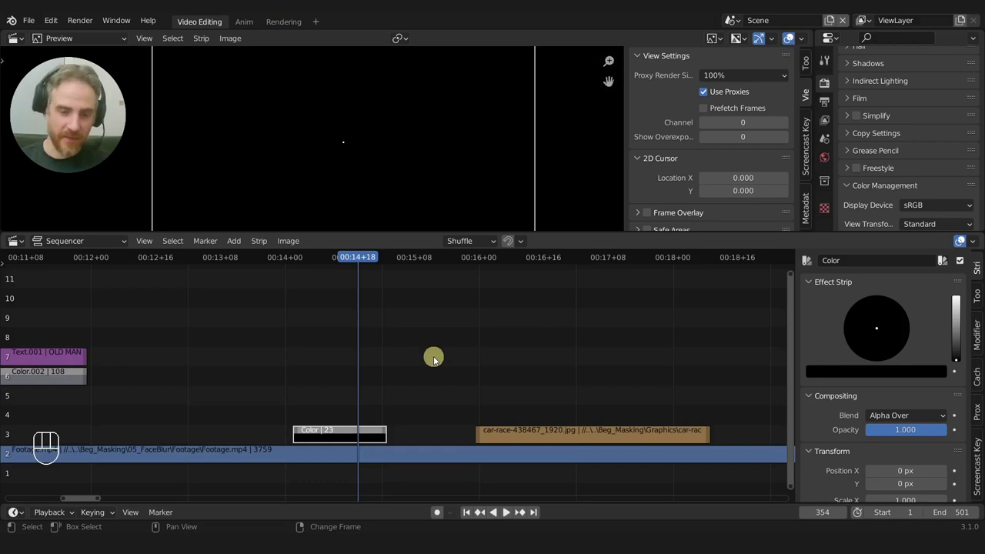
click(508, 433)
drag(521, 440, 417, 373)
drag(417, 373, 344, 373)
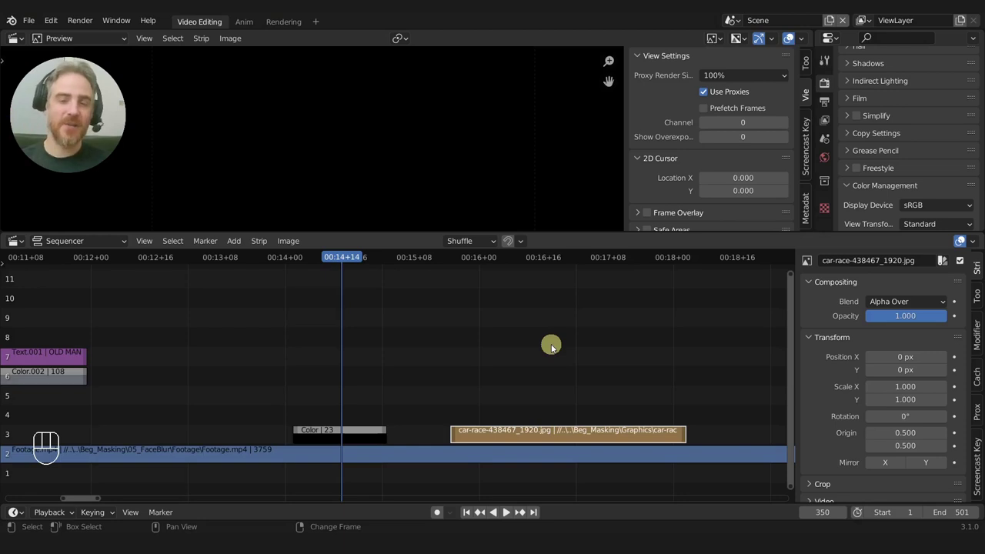
Zoom out to bring the whole edit into view and select the black Color strip
drag(473, 373, 446, 376)
drag(392, 374, 534, 364)
middle_click(437, 365)
drag(362, 364, 413, 359)
middle_click(422, 361)
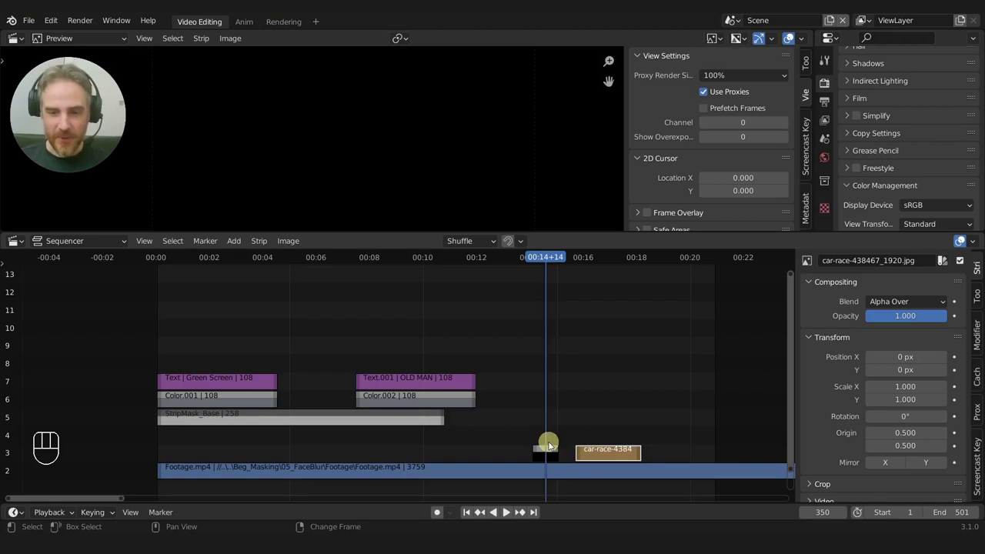
click(550, 451)
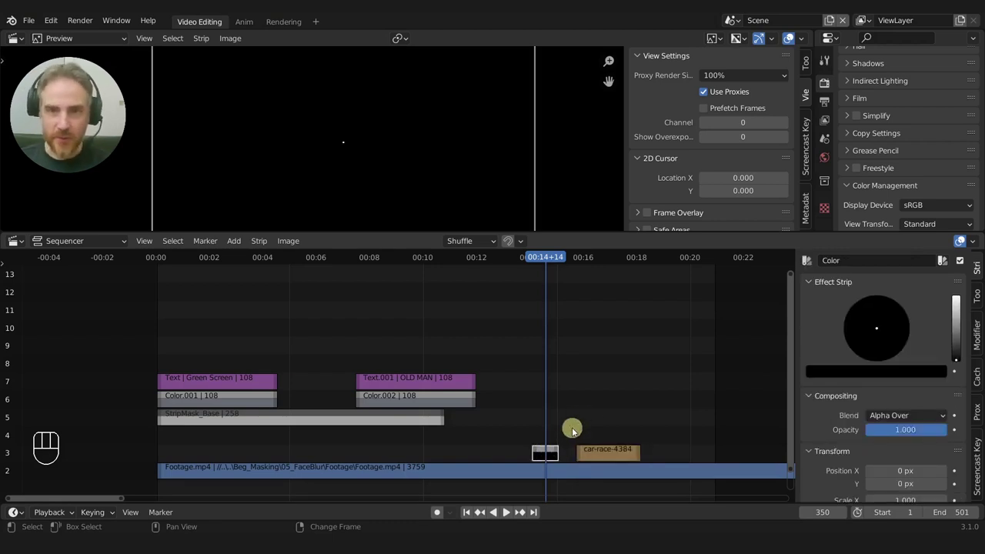